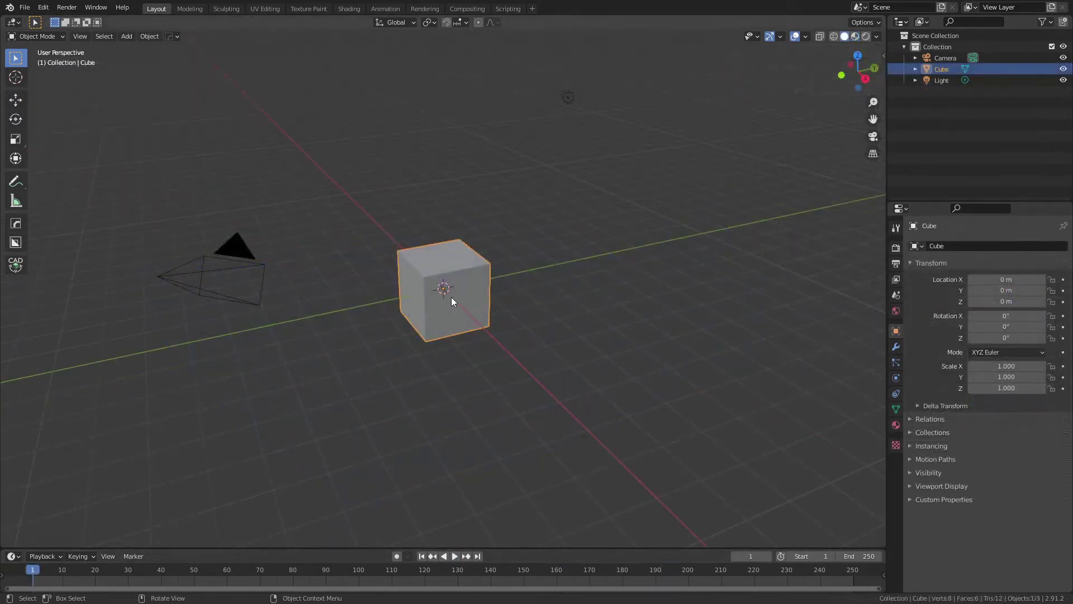
# Step: Replace the default cube with a plane and scale it up in Edit Mode
pyautogui.press('x')
pyautogui.press('shift+a')
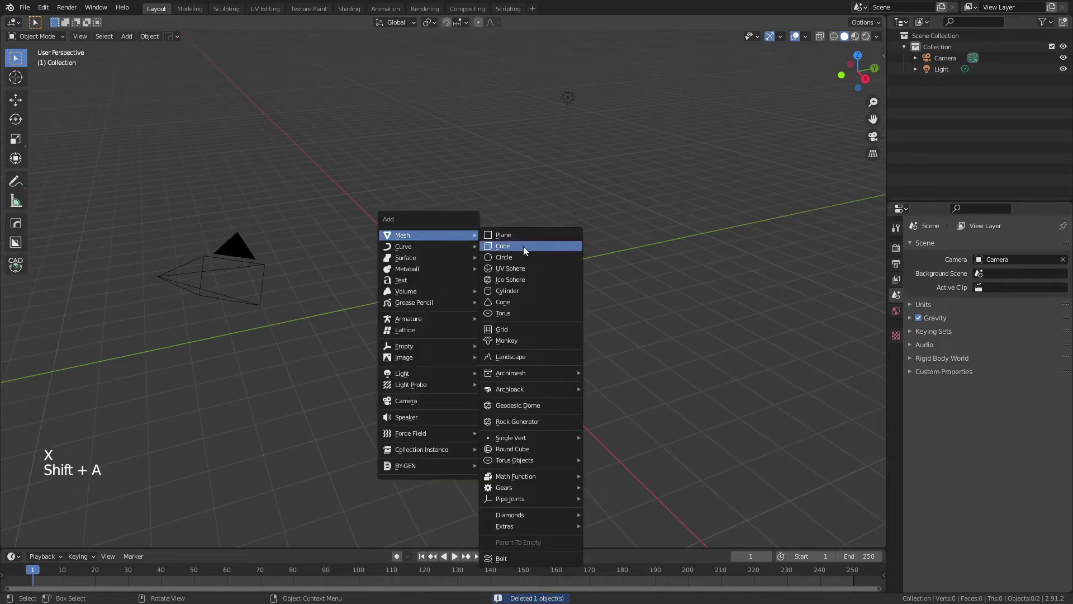
pyautogui.press('Tab')
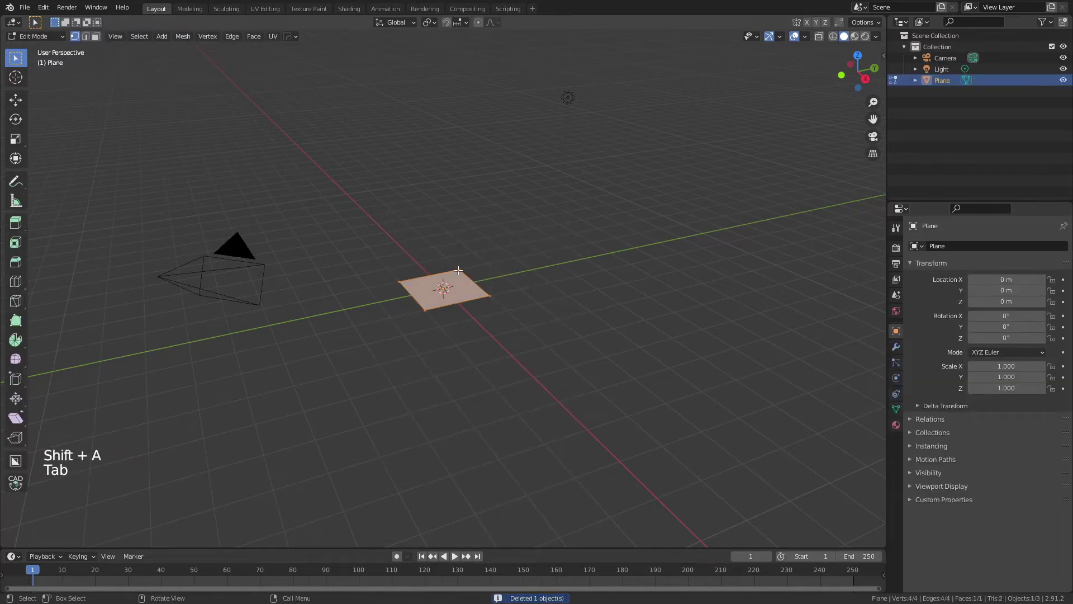
pyautogui.press('s')
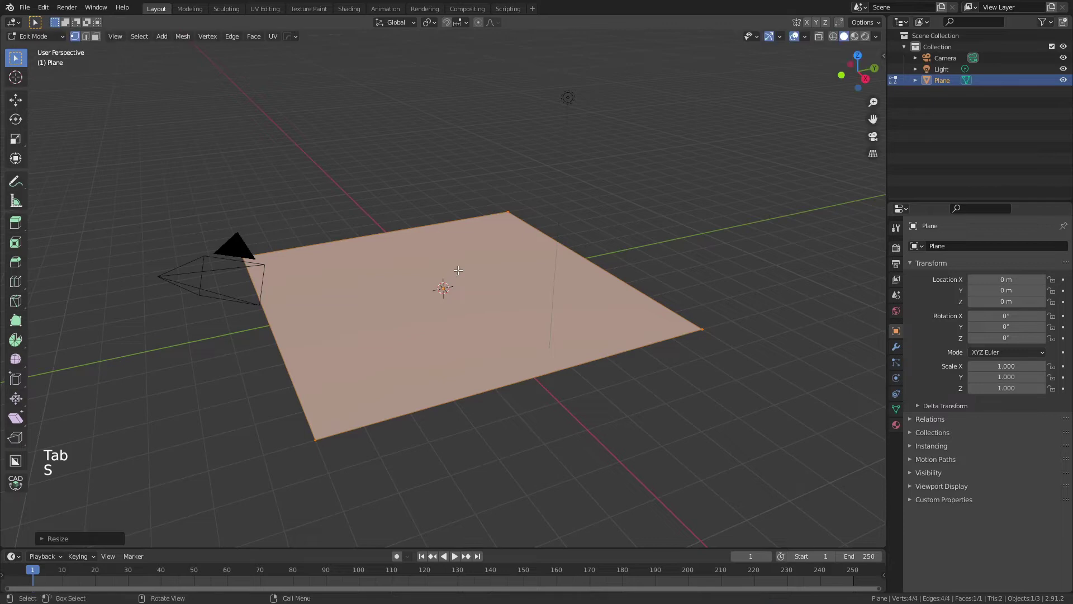
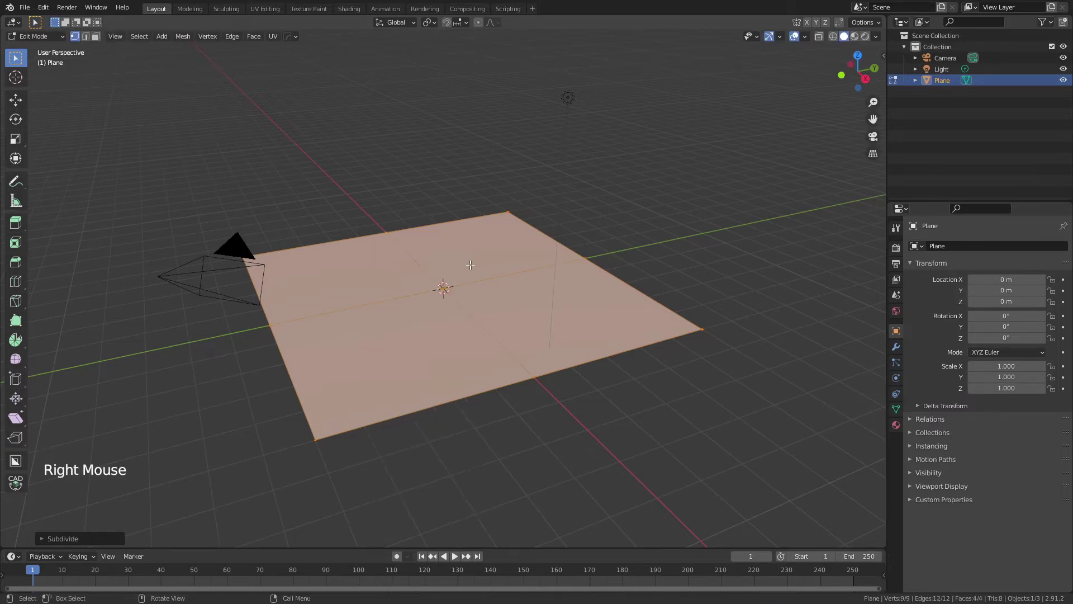
# Step: Subdivide the plane repeatedly into a dense grid of about 1,024 faces
pyautogui.press('shift+r')
pyautogui.press('shift+r')
pyautogui.press('shift+r')
pyautogui.press('shift+r')
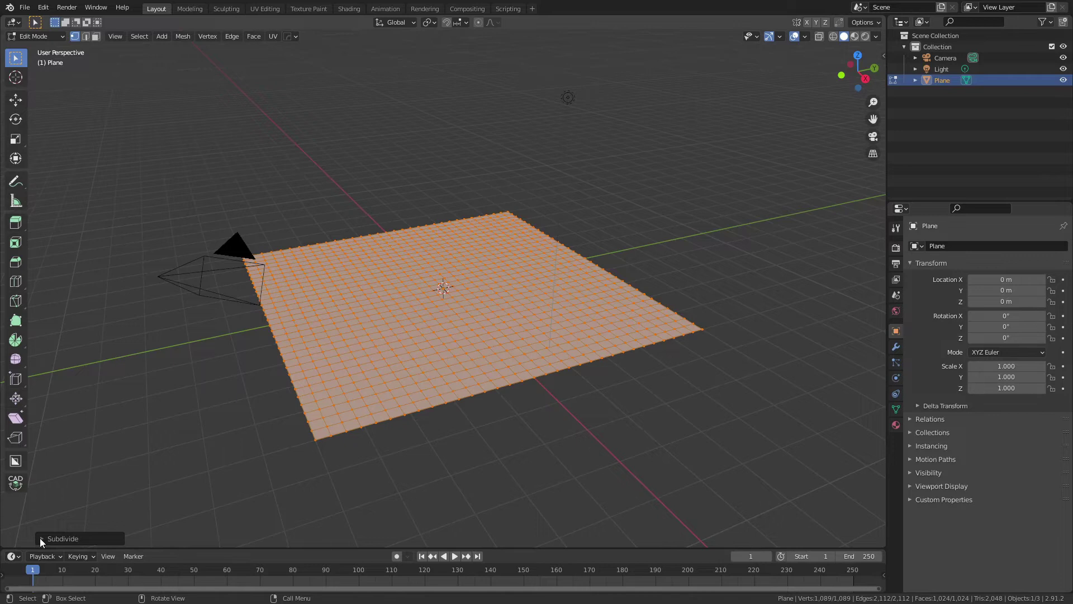
pyautogui.click(58, 524)
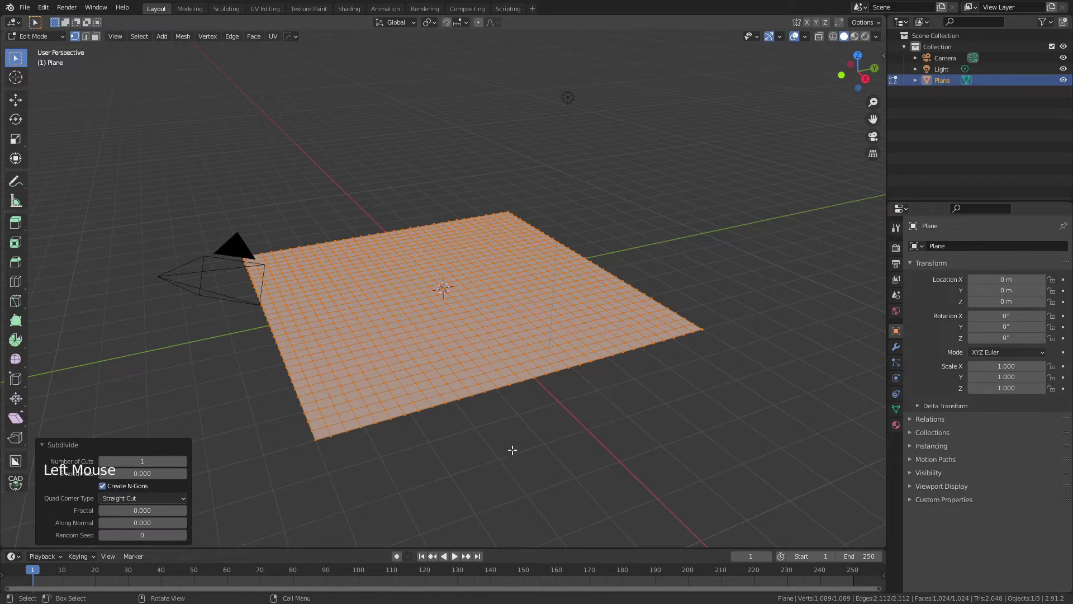
# Step: Add a UV sphere beyond the plane along Y and duplicate it farther along Y
pyautogui.press('Tab')
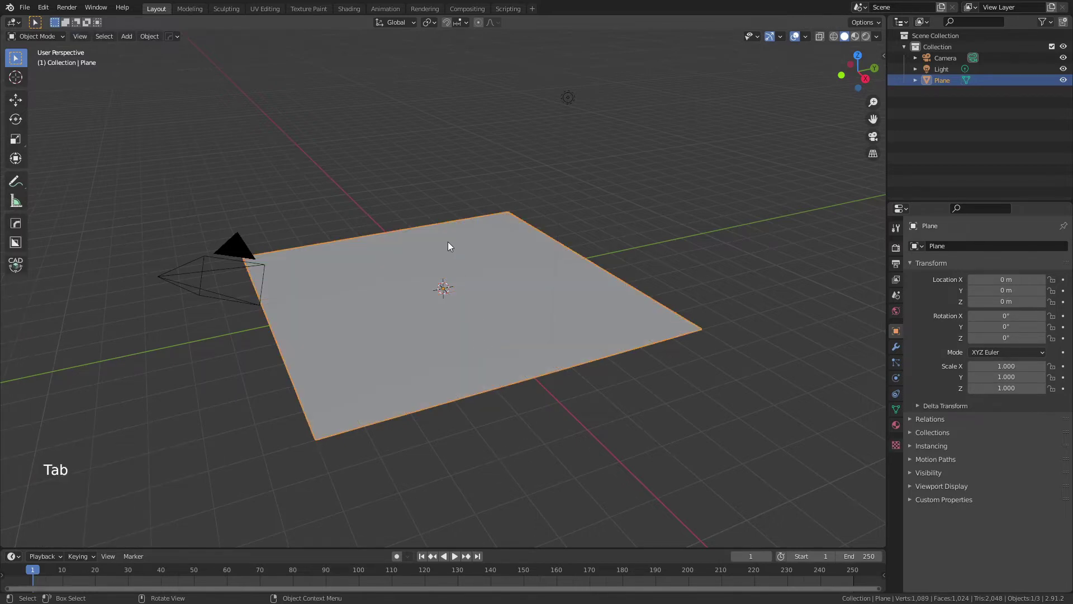
pyautogui.press('shift+a')
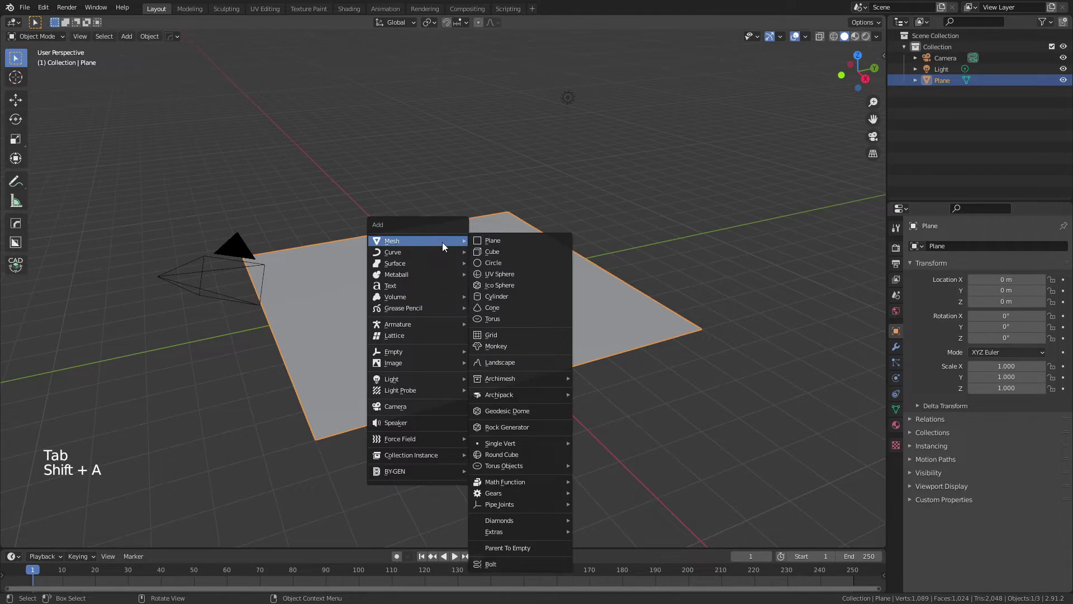
pyautogui.rightClick(451, 269)
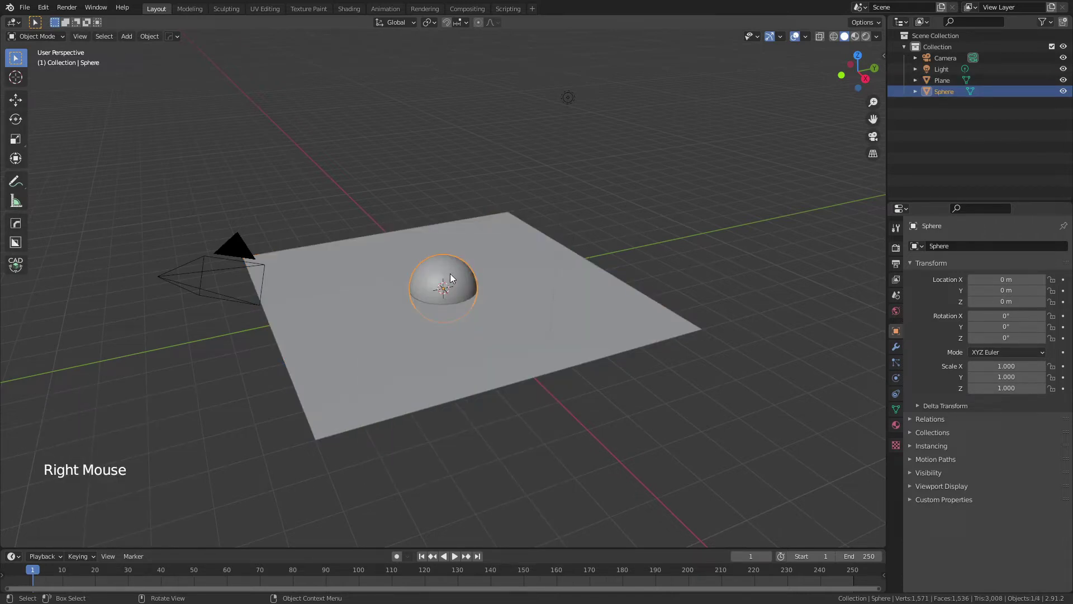
pyautogui.press('g')
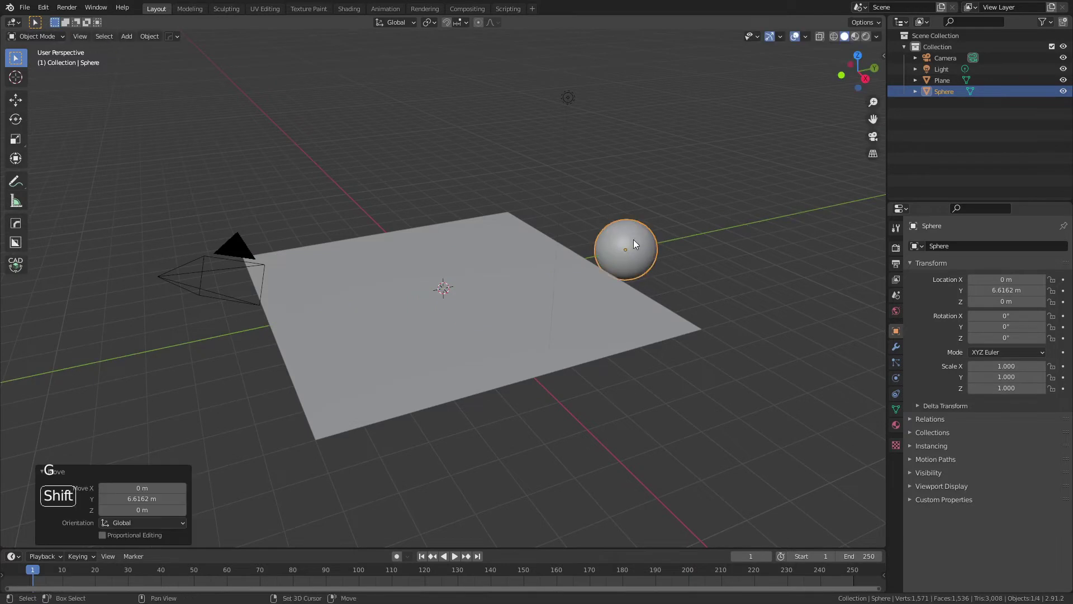
pyautogui.press('shift+d')
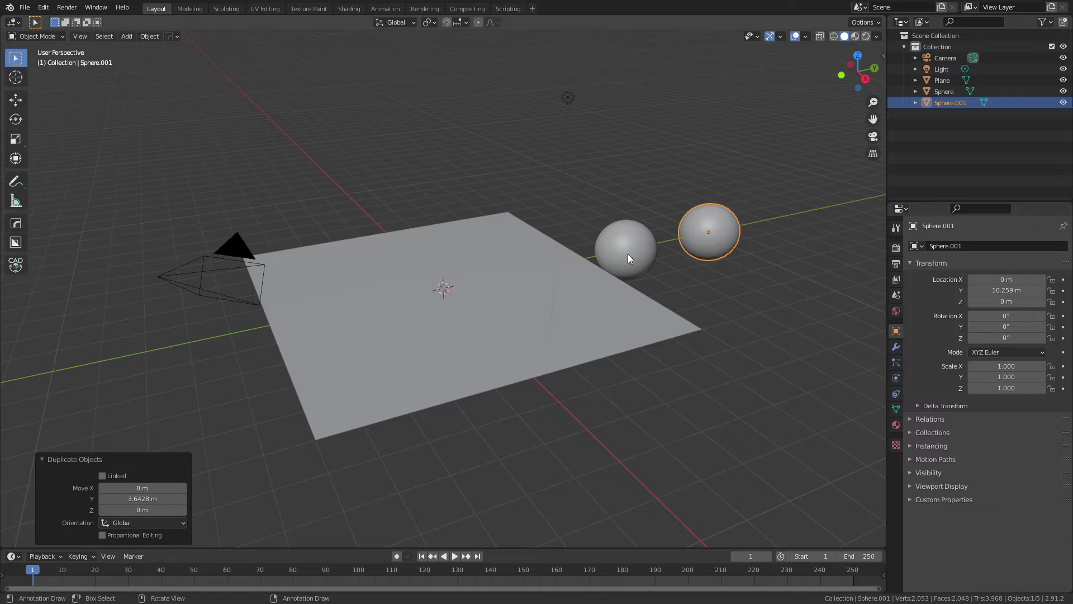
pyautogui.click(629, 258)
# Step: Name the nearer sphere Base Surface and the farther one Atom
pyautogui.press('F2')
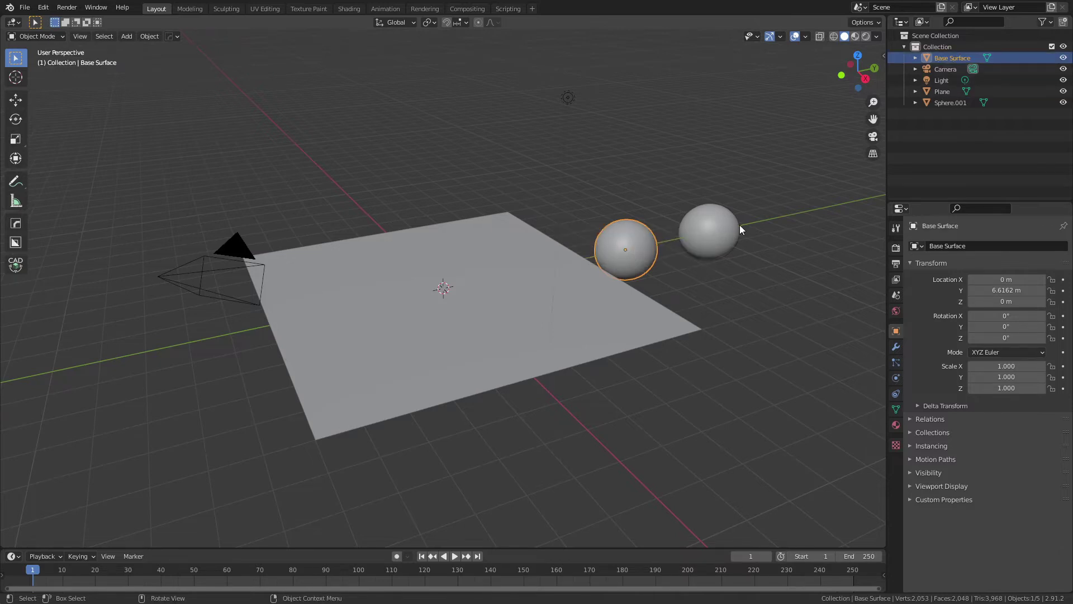
pyautogui.click(743, 229)
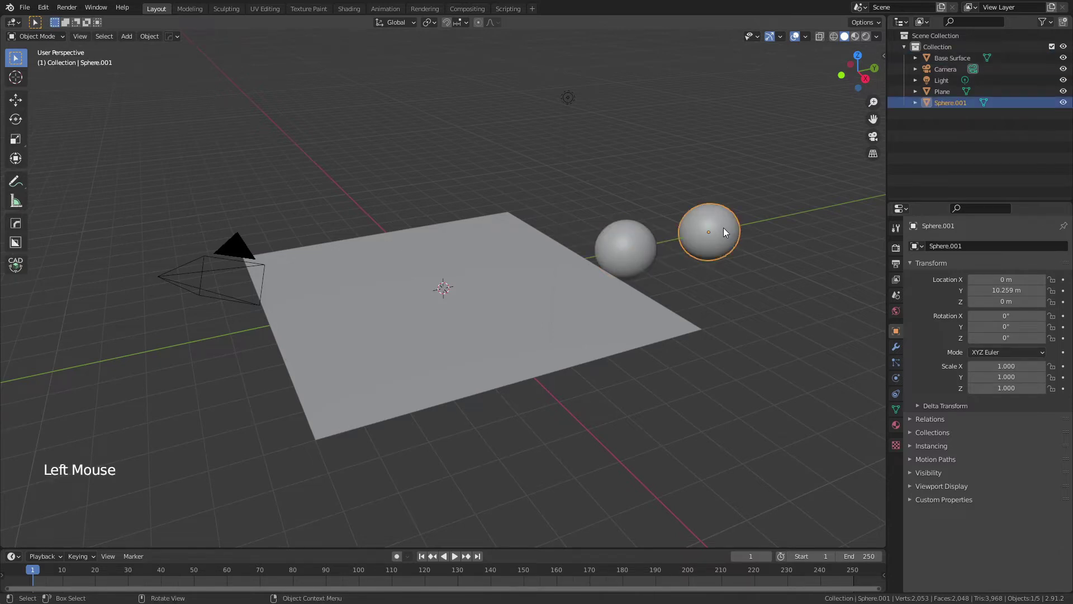
pyautogui.press('F2')
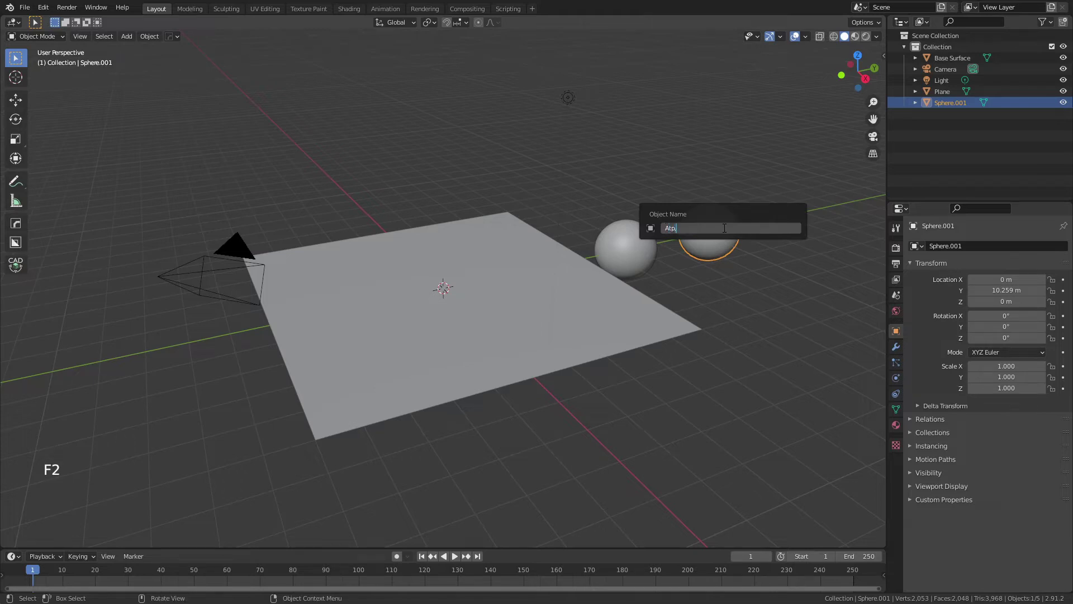
pyautogui.press('BackSpace')
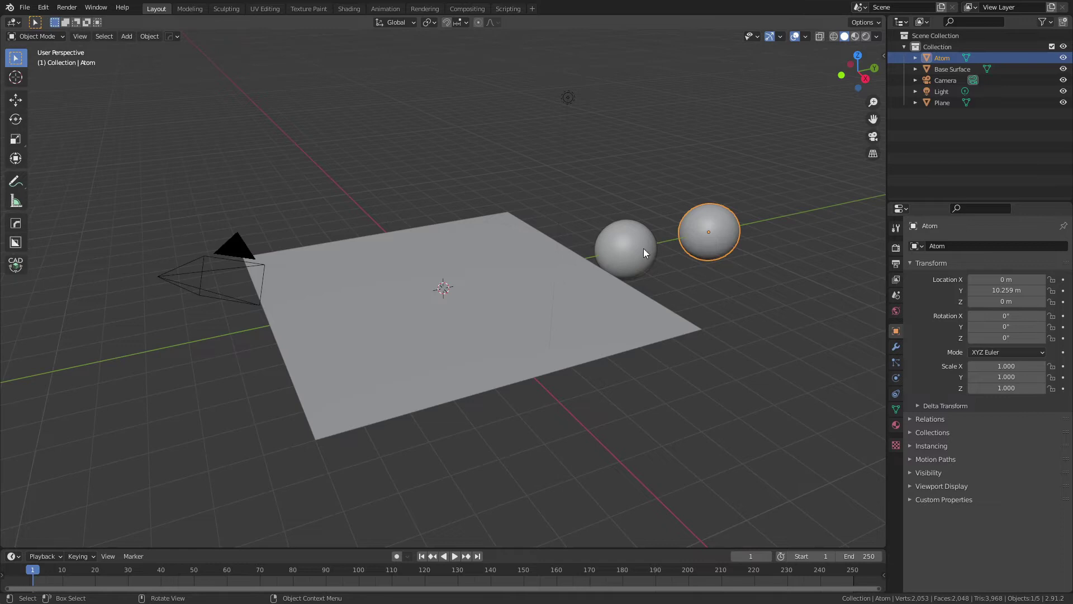
# Step: Give Base Surface a blue material and create a new material for Atom
pyautogui.click(633, 252)
pyautogui.click(904, 425)
pyautogui.click(978, 298)
pyautogui.click(1019, 408)
pyautogui.click(705, 225)
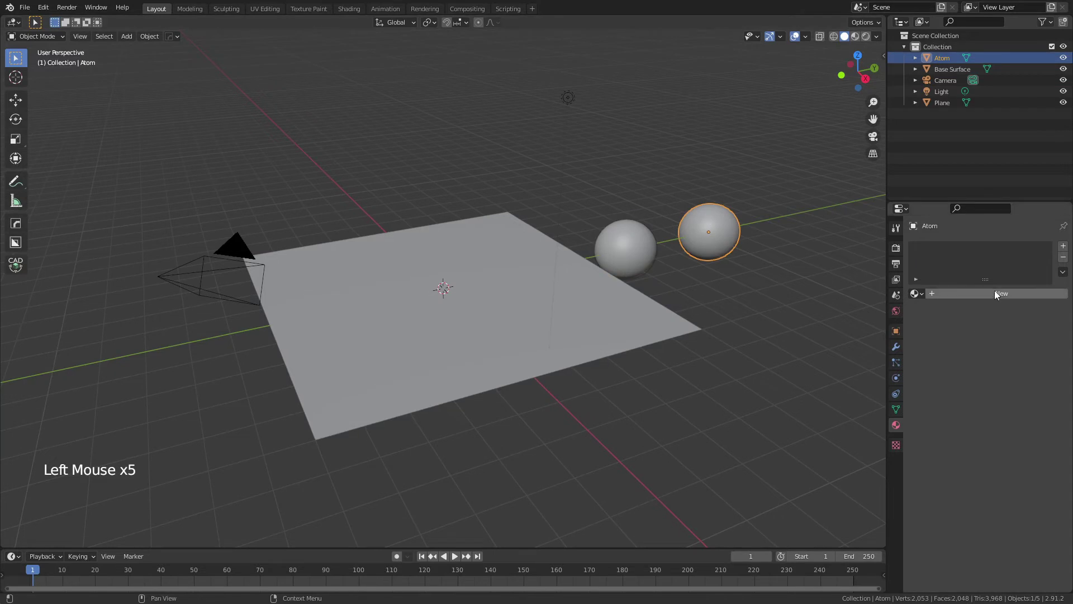
pyautogui.click(960, 292)
# Step: Make Atom's material metallic 1.0 with roughness 0.2, show material shading and select the plane
pyautogui.click(995, 295)
pyautogui.click(994, 493)
pyautogui.click(1017, 526)
pyautogui.click(1008, 535)
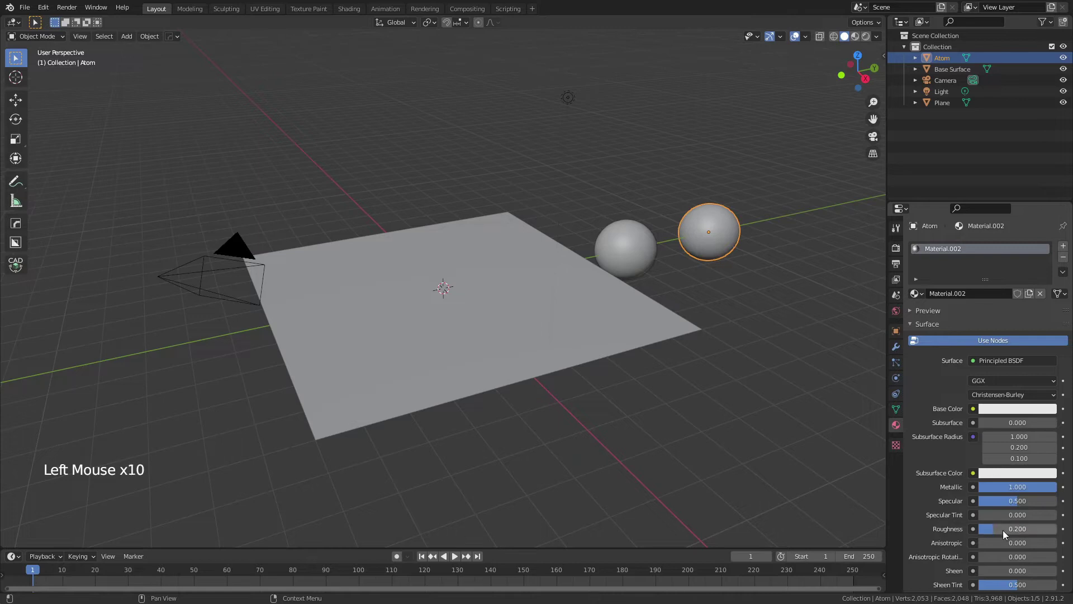
pyautogui.press('z')
pyautogui.click(635, 409)
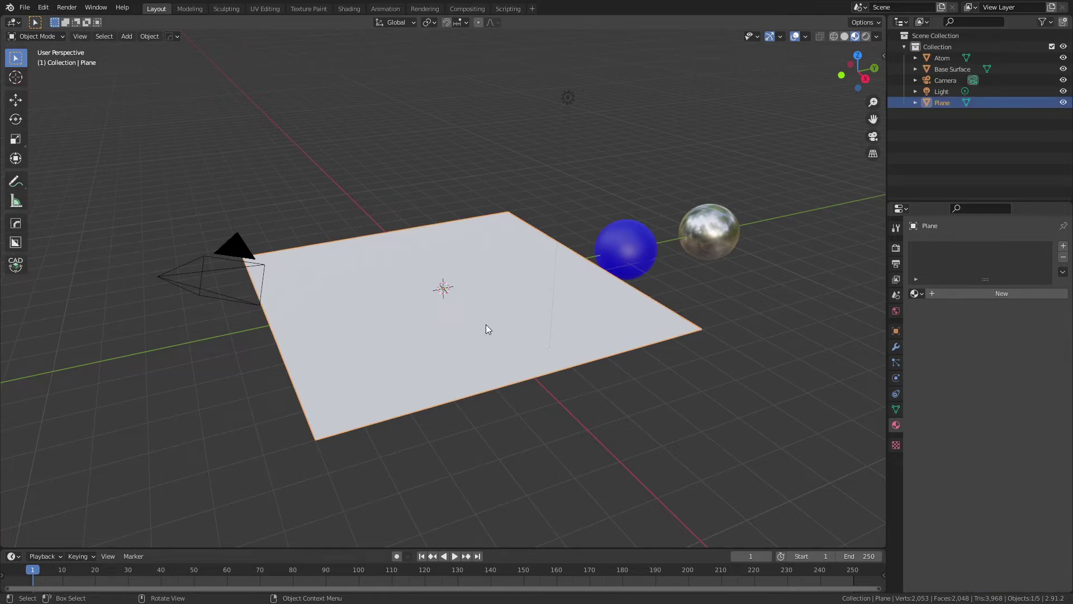
# Step: Create vertex group Group A on the plane with all its vertices assigned
pyautogui.press('Tab')
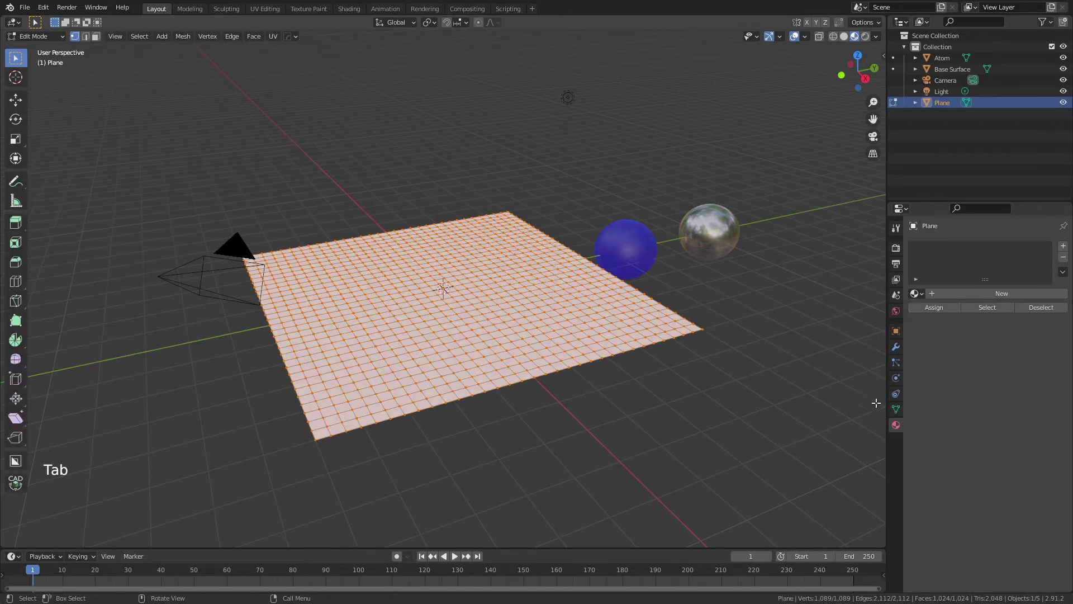
pyautogui.click(900, 411)
pyautogui.click(1070, 282)
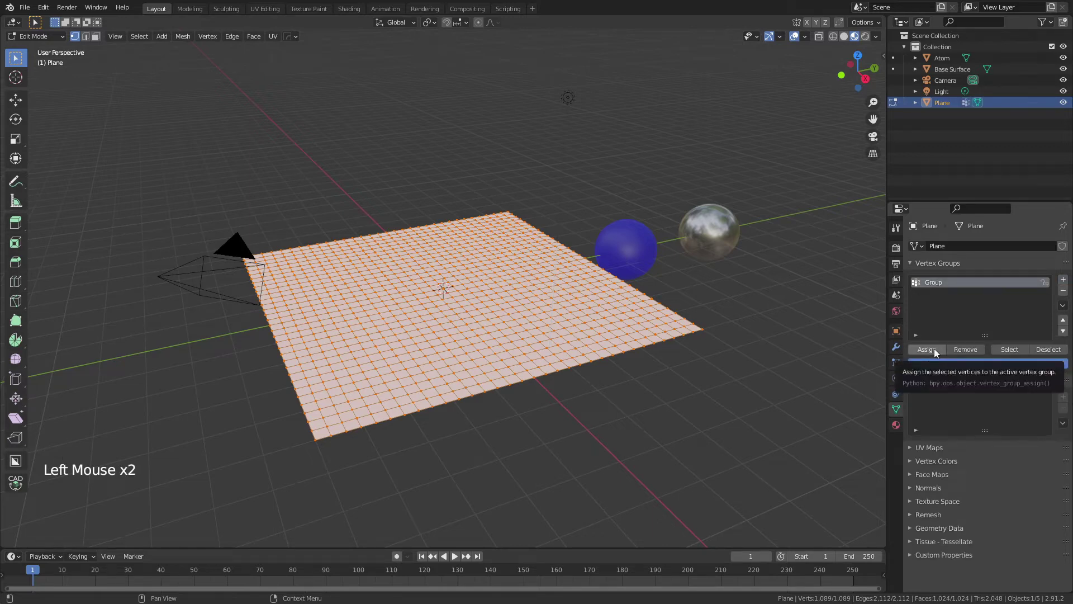
pyautogui.press('alt+a')
pyautogui.press('a')
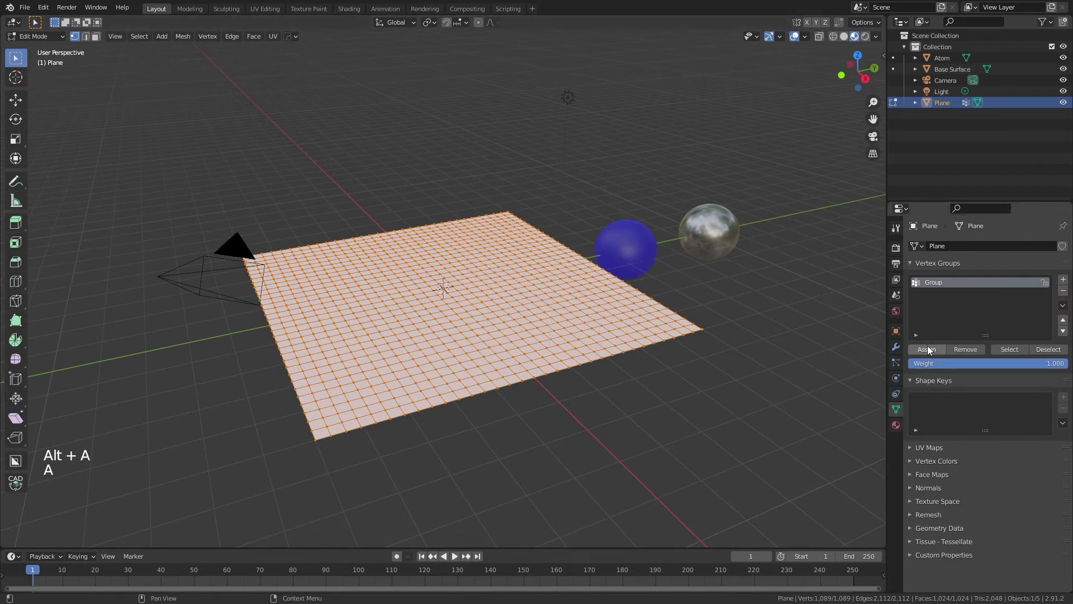
pyautogui.click(932, 353)
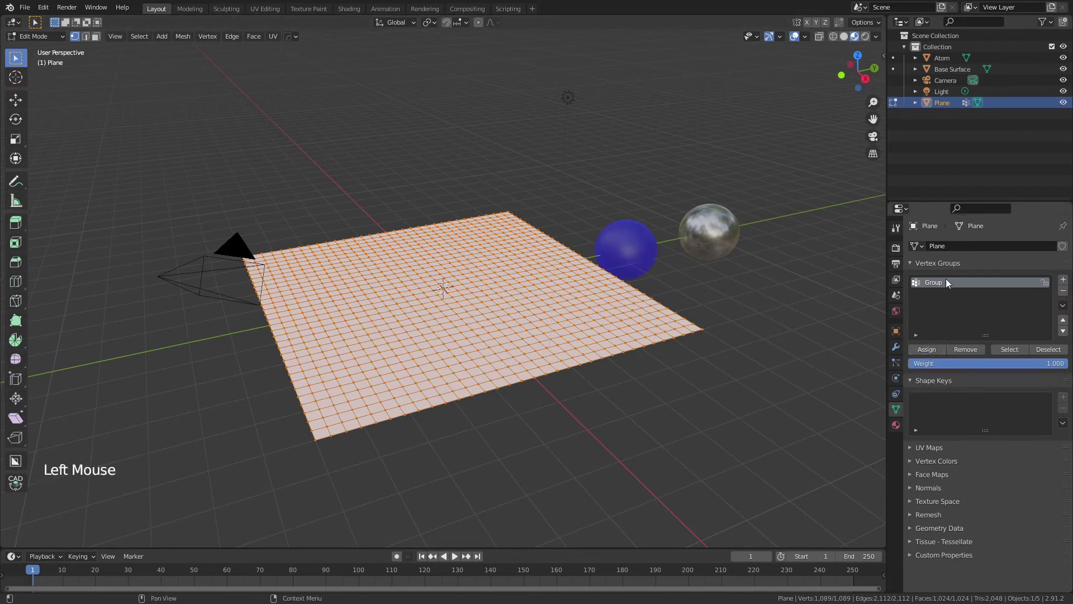
pyautogui.doubleClick(949, 285)
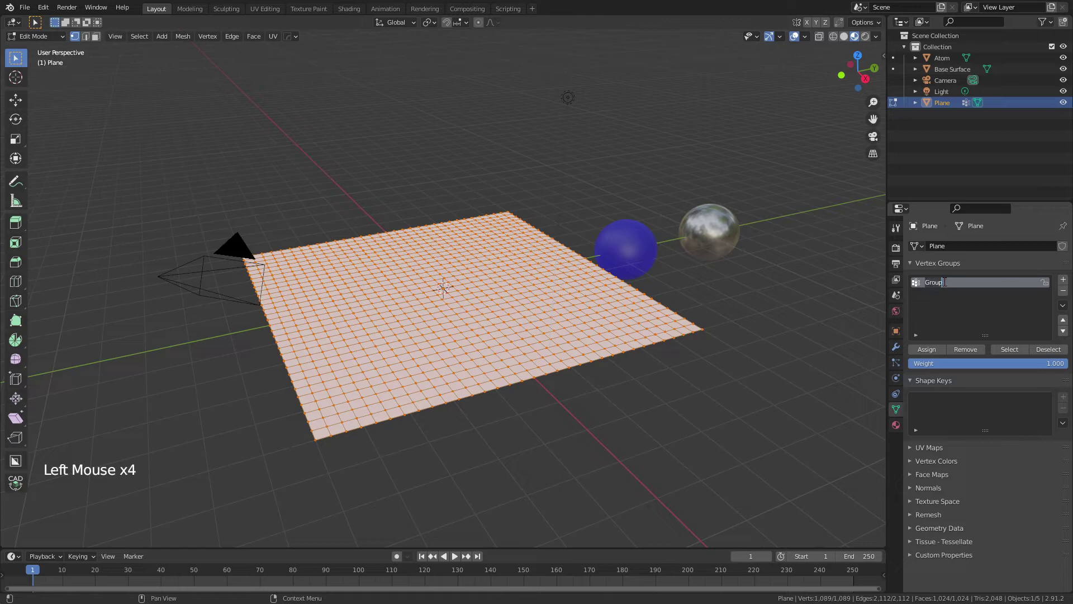
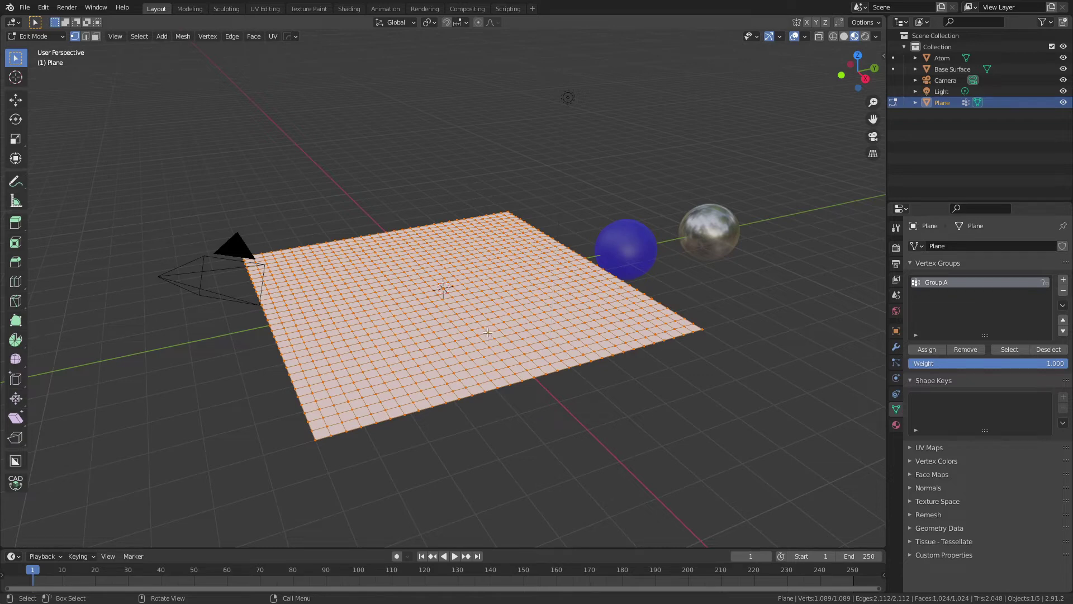
# Step: Create vertex group Group B from a selection of the plane's vertices
pyautogui.press('alt+a')
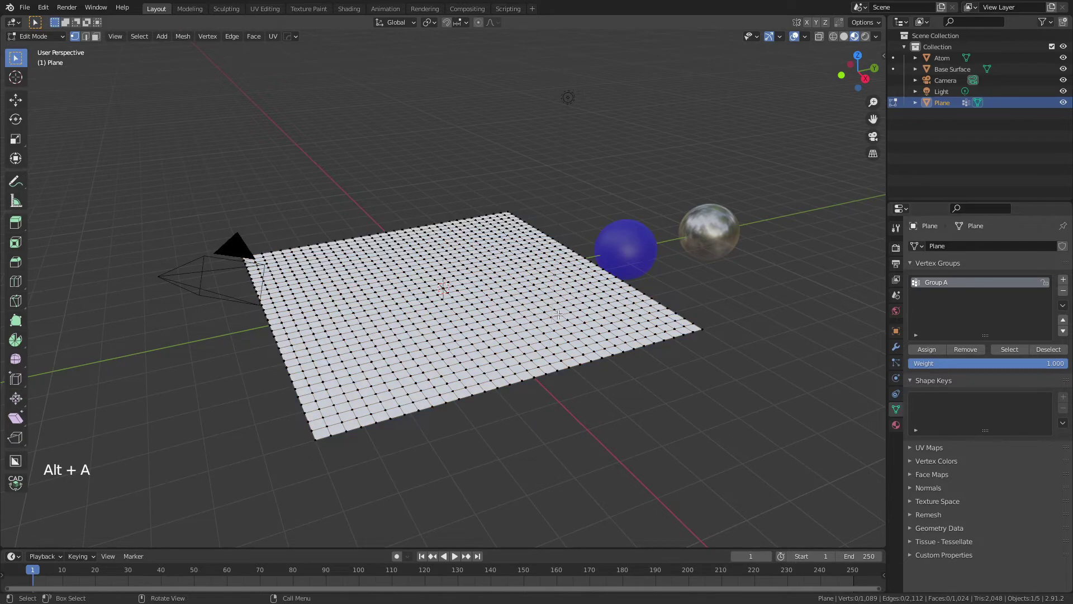
pyautogui.click(560, 311)
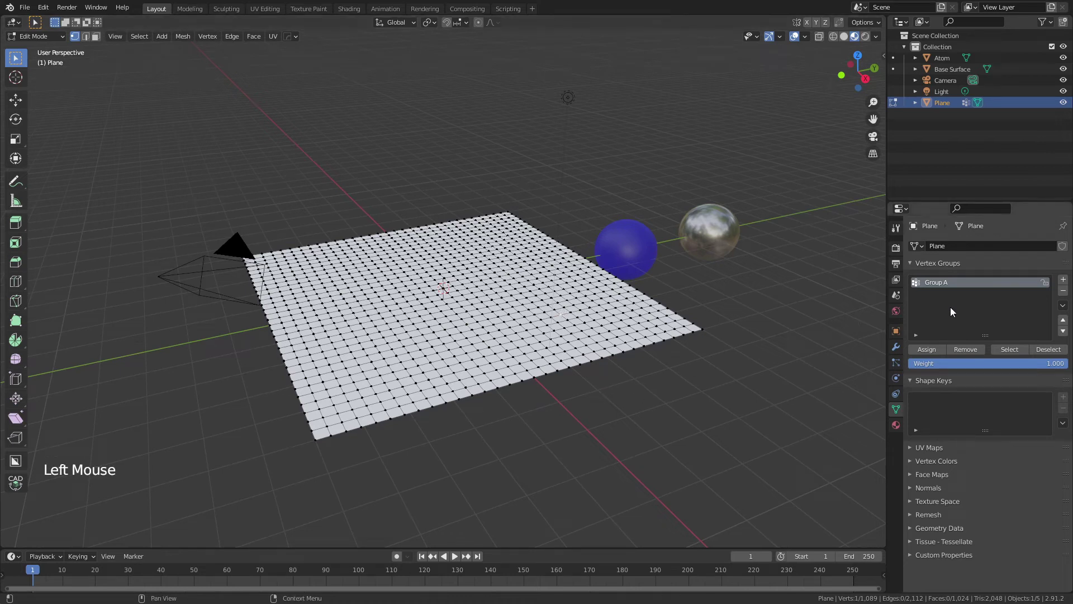
pyautogui.click(975, 354)
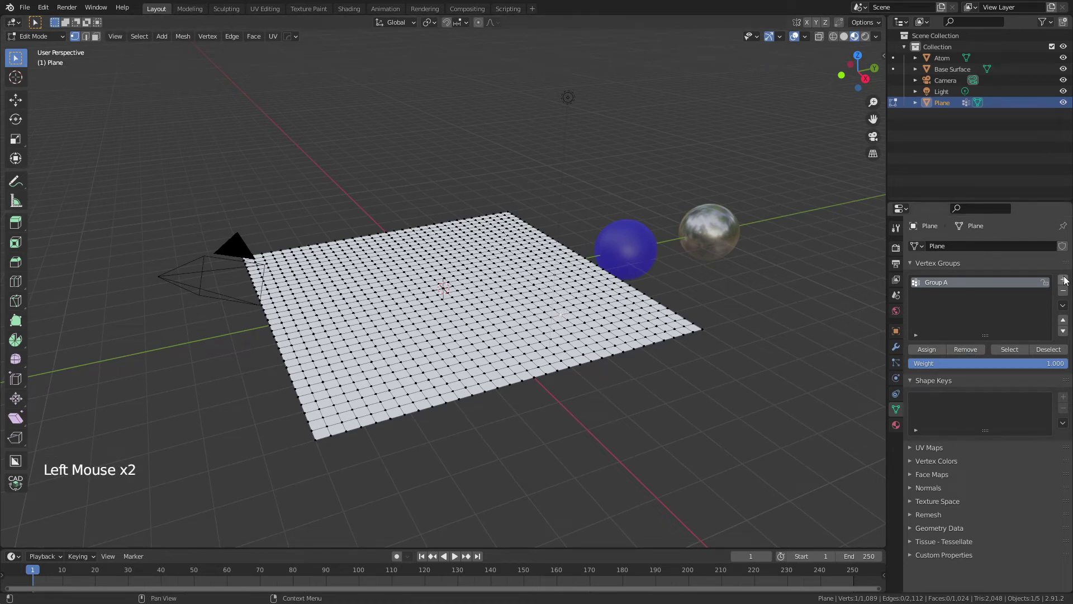
pyautogui.click(1069, 280)
pyautogui.doubleClick(949, 297)
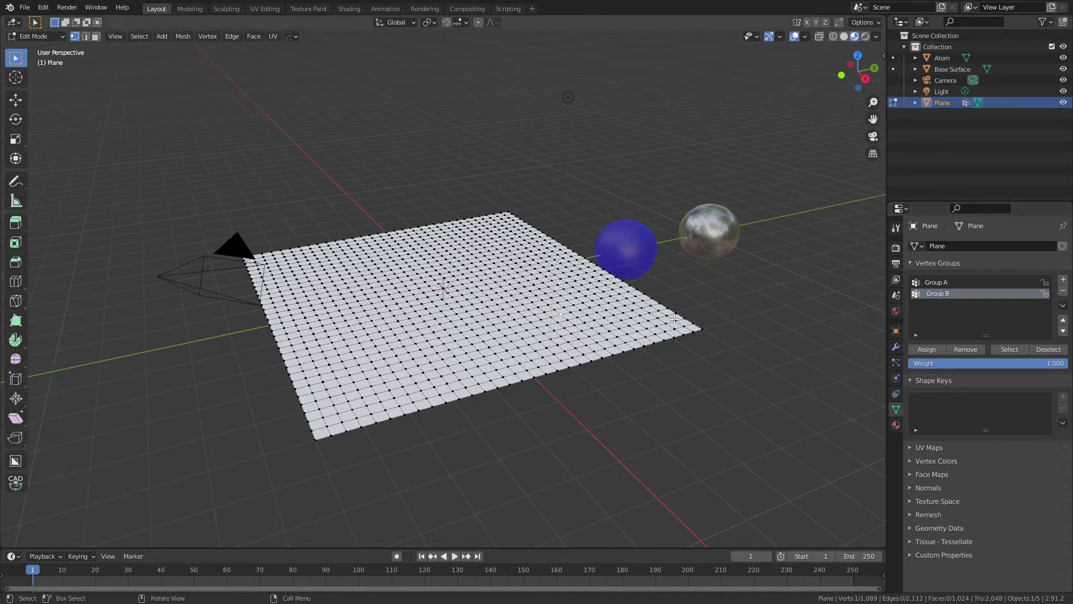
pyautogui.click(930, 353)
pyautogui.press('Tab')
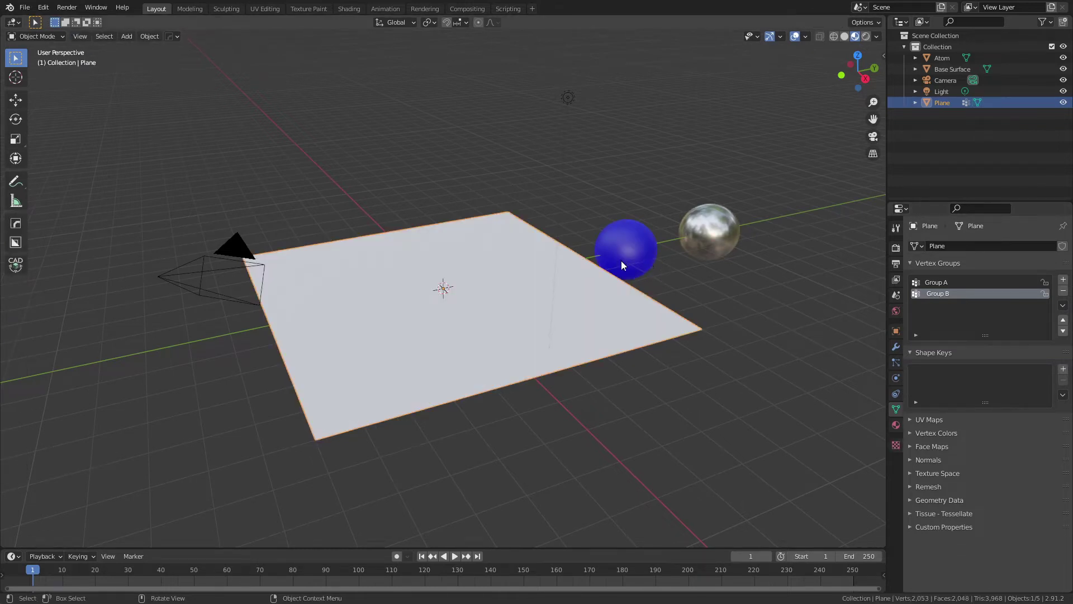
# Step: Add a Hair particle system to the plane with 1088 particles emitted from vertices in order
pyautogui.click(515, 323)
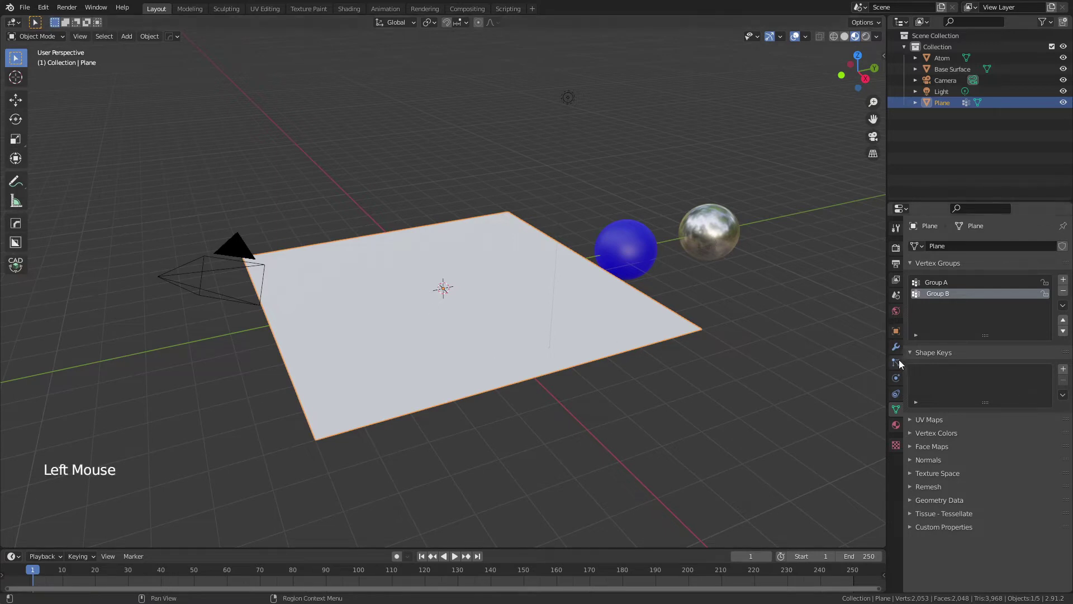
pyautogui.click(903, 364)
pyautogui.click(1068, 250)
pyautogui.click(1013, 314)
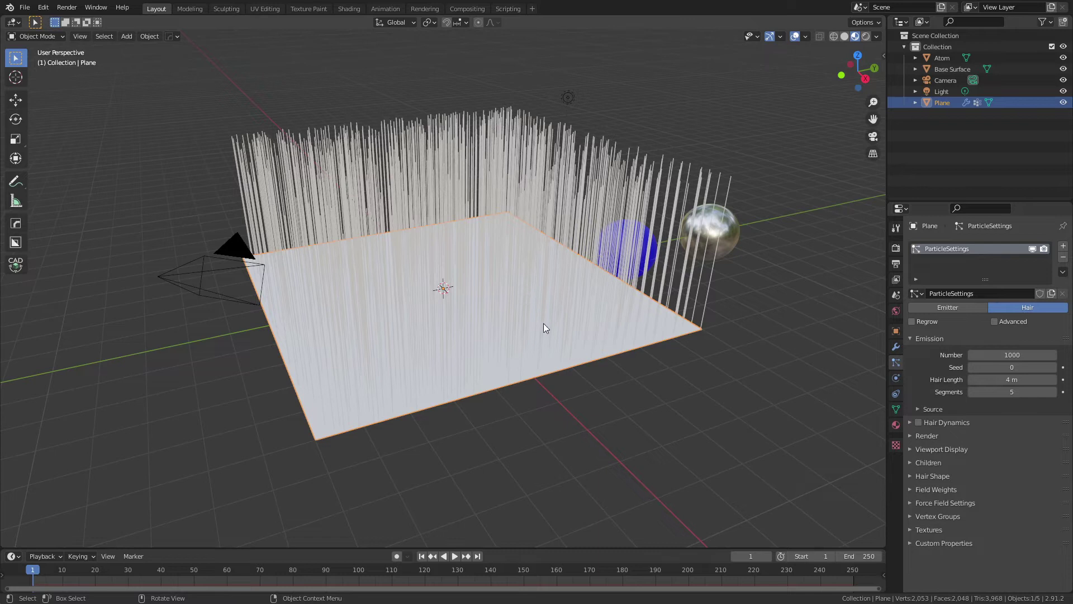
pyautogui.press('Tab')
pyautogui.press('a')
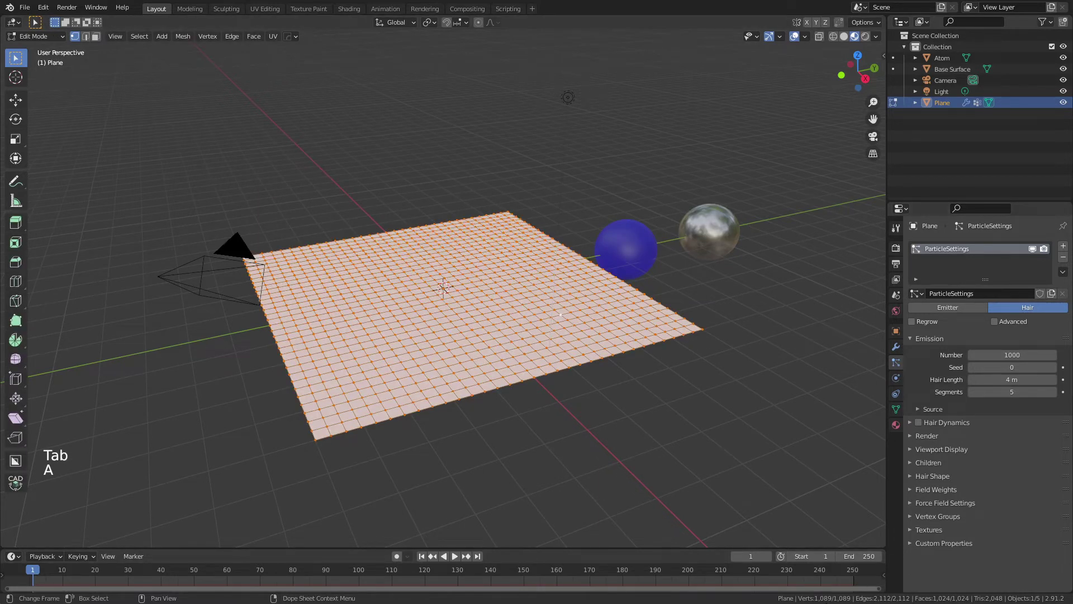
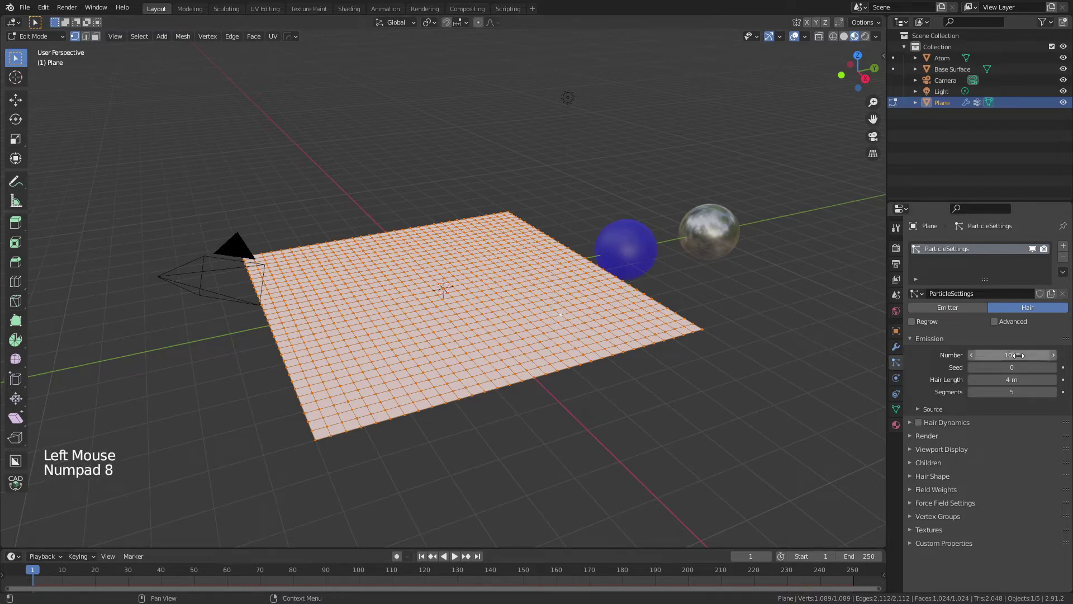
pyautogui.click(932, 409)
pyautogui.click(1018, 427)
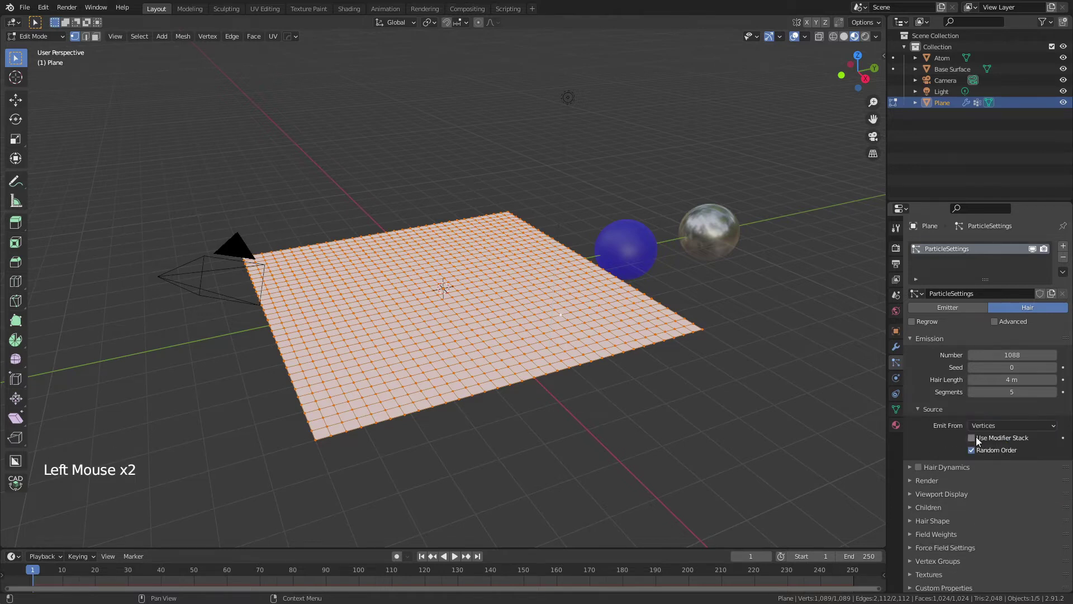
pyautogui.click(978, 438)
pyautogui.click(976, 452)
# Step: Render the particles as Base Surface objects and hide the emitter plane
pyautogui.click(915, 482)
pyautogui.click(1016, 501)
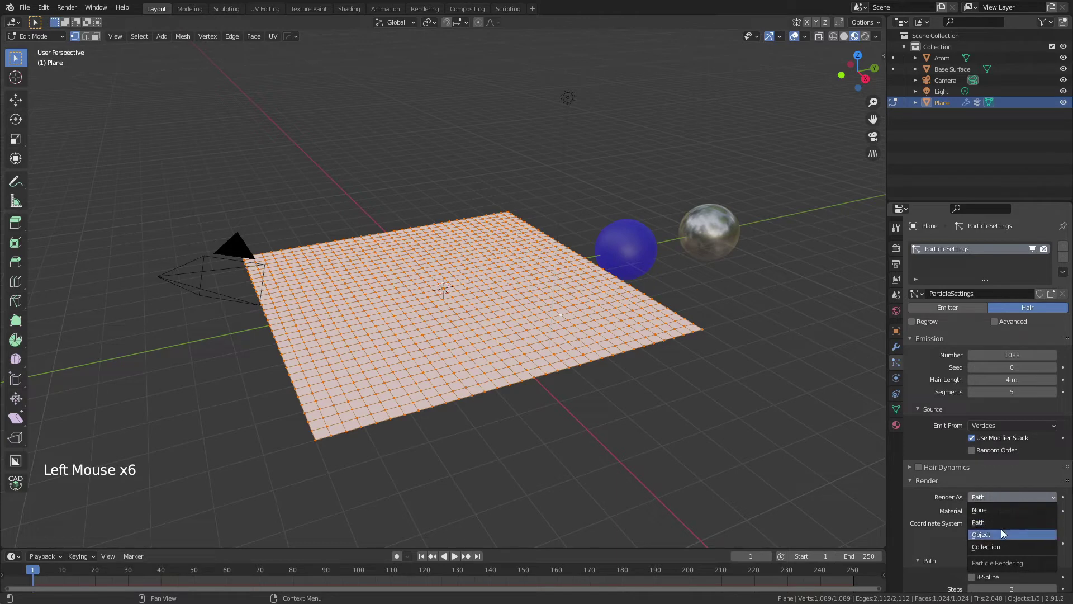
pyautogui.click(1046, 577)
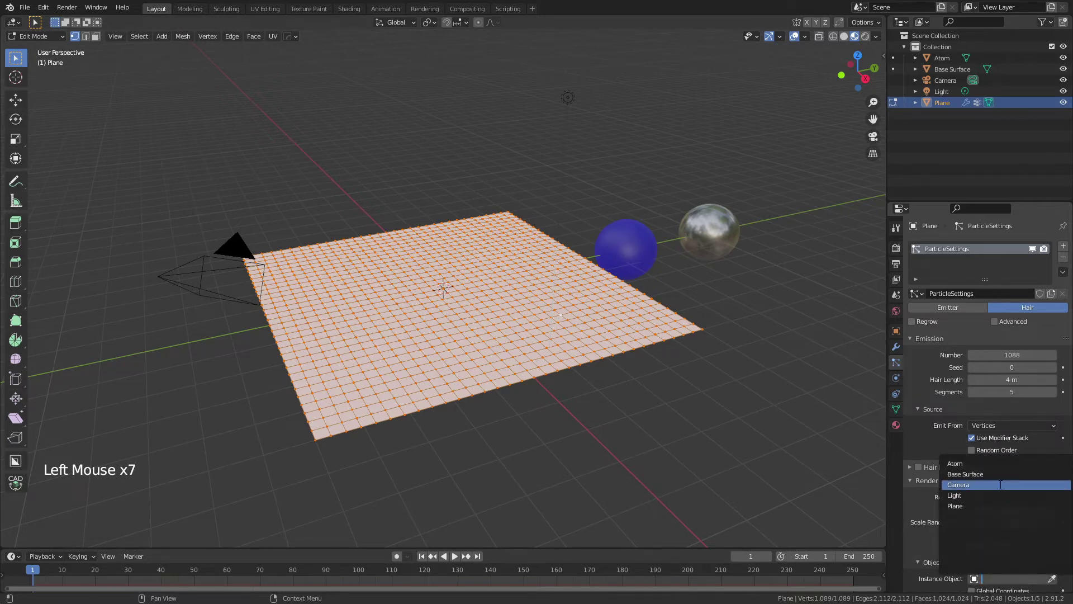
pyautogui.scroll(-3)
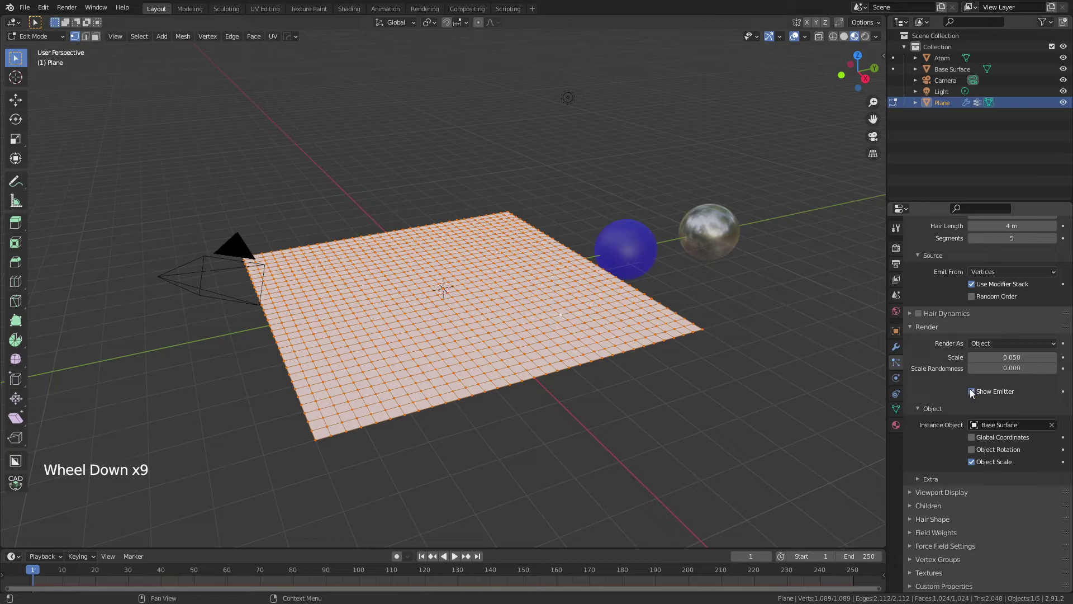
pyautogui.click(977, 392)
pyautogui.click(915, 498)
pyautogui.click(975, 573)
# Step: Use Group A as the particle density vertex group
pyautogui.scroll(-3)
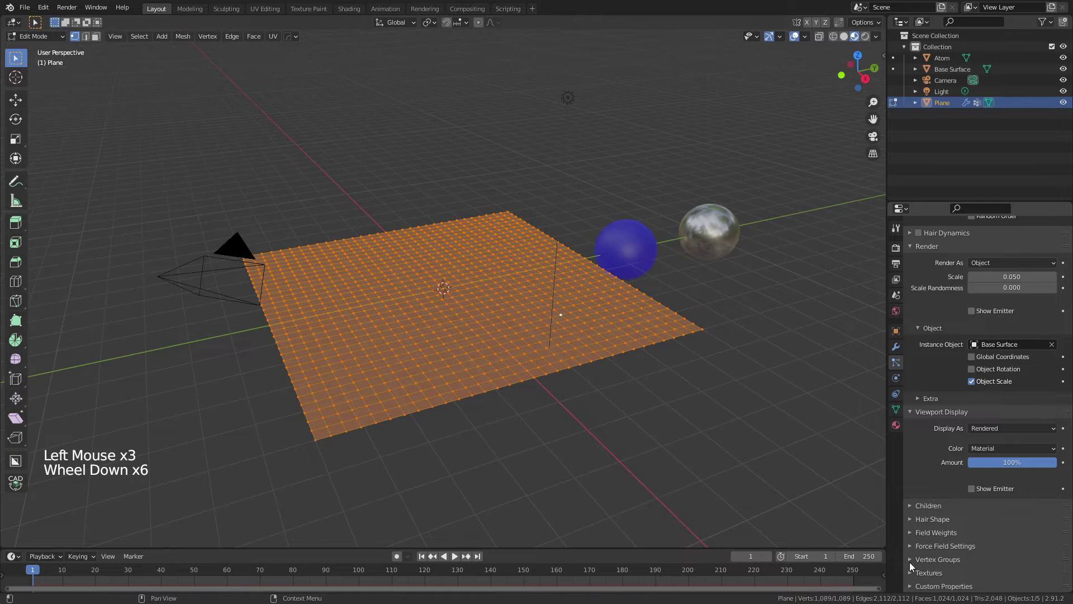
pyautogui.click(913, 564)
pyautogui.click(1019, 580)
pyautogui.press('Tab')
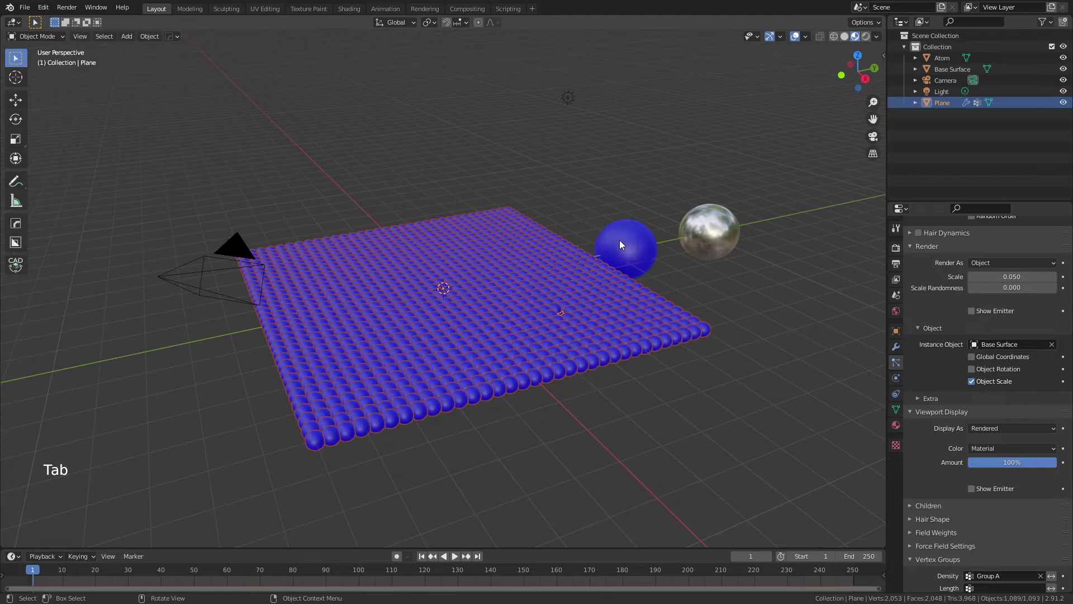
# Step: Orbit around the sphere-covered plane and bring up the particle system's extra options
pyautogui.middleClick(590, 293)
pyautogui.scroll(3)
pyautogui.scroll(-3)
pyautogui.middleClick(646, 356)
pyautogui.click(706, 206)
pyautogui.scroll(3)
pyautogui.click(564, 328)
pyautogui.scroll(3)
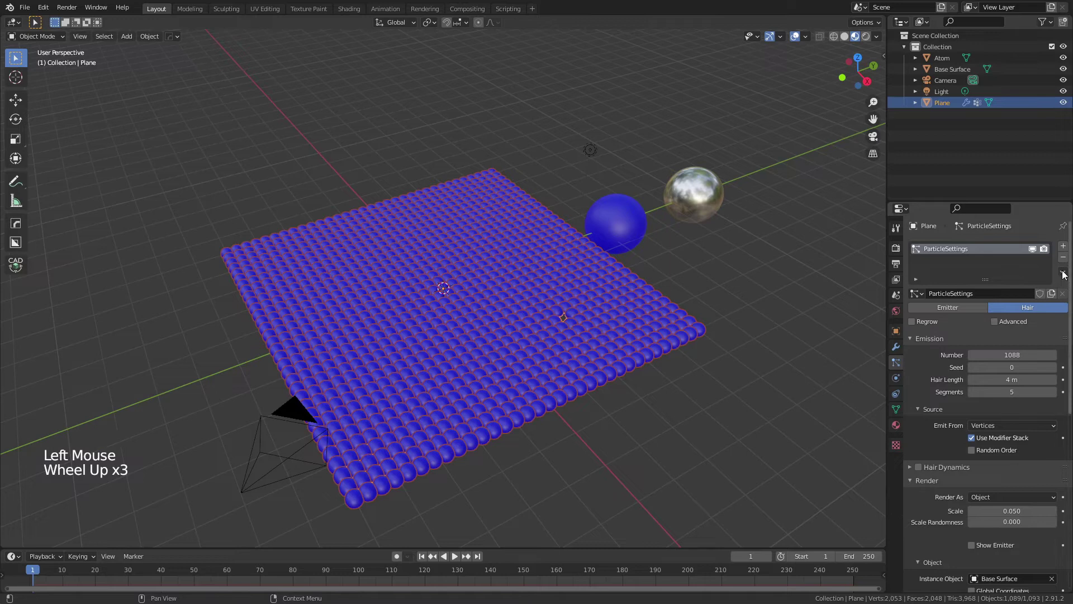
# Step: Duplicate the particle system with count 1, instancing the Atom object
pyautogui.click(1067, 271)
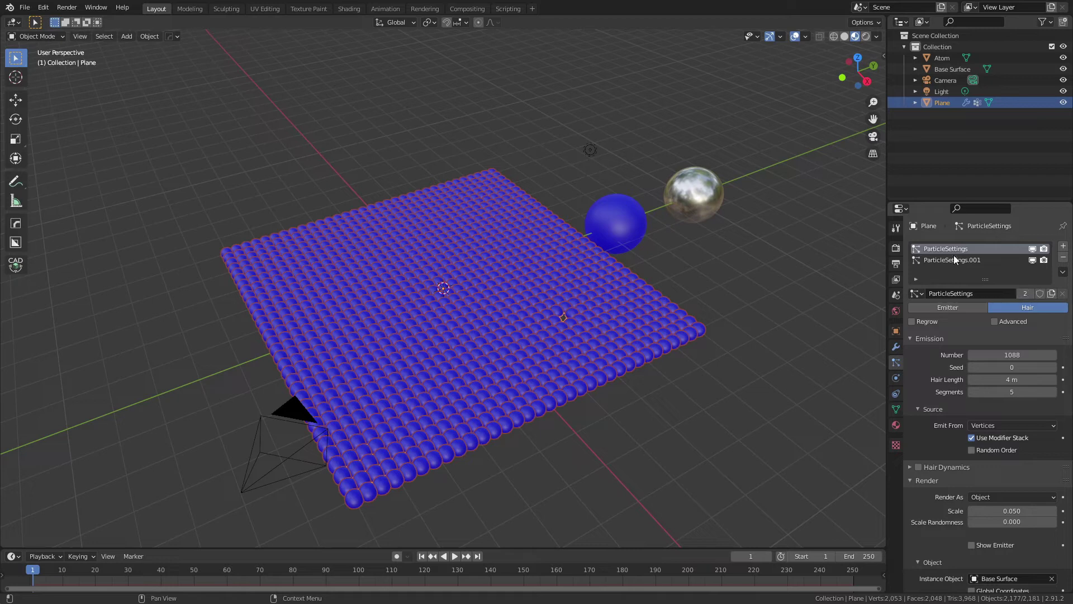
pyautogui.click(960, 261)
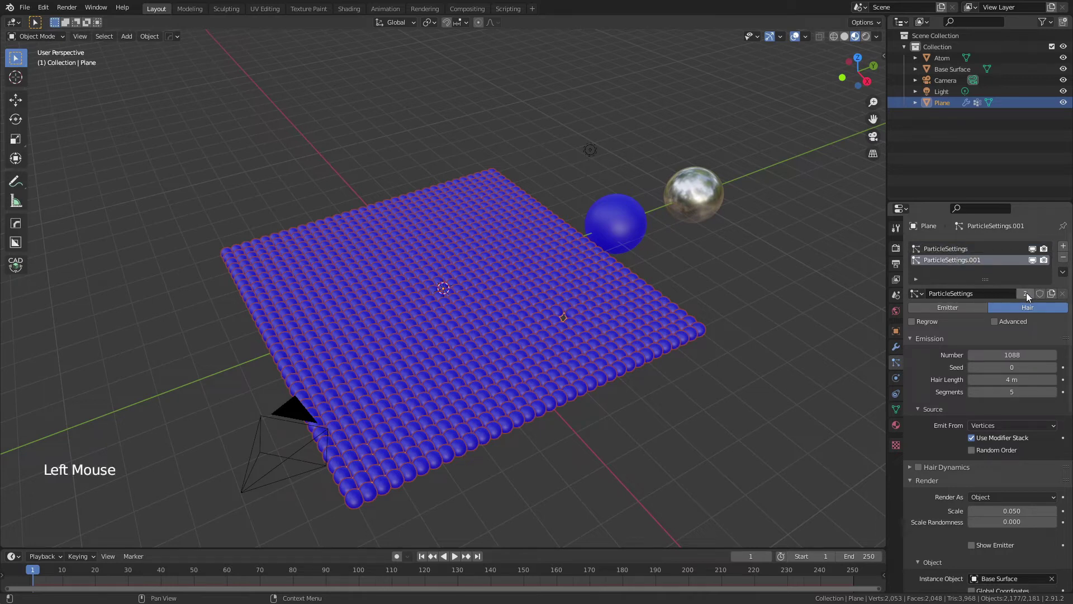
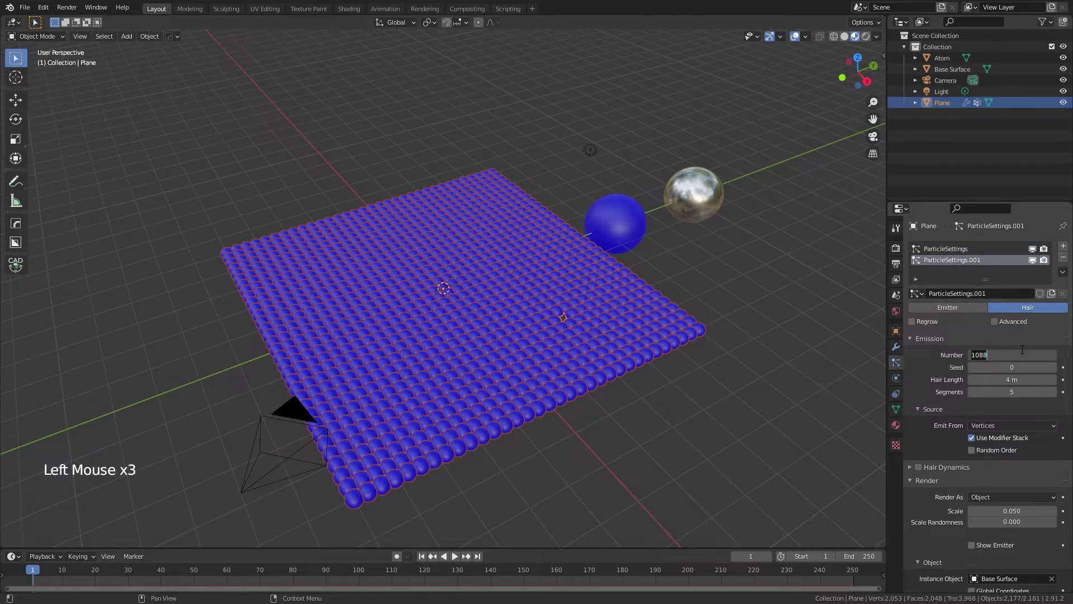
pyautogui.scroll(-3)
pyautogui.click(1060, 448)
pyautogui.click(1054, 444)
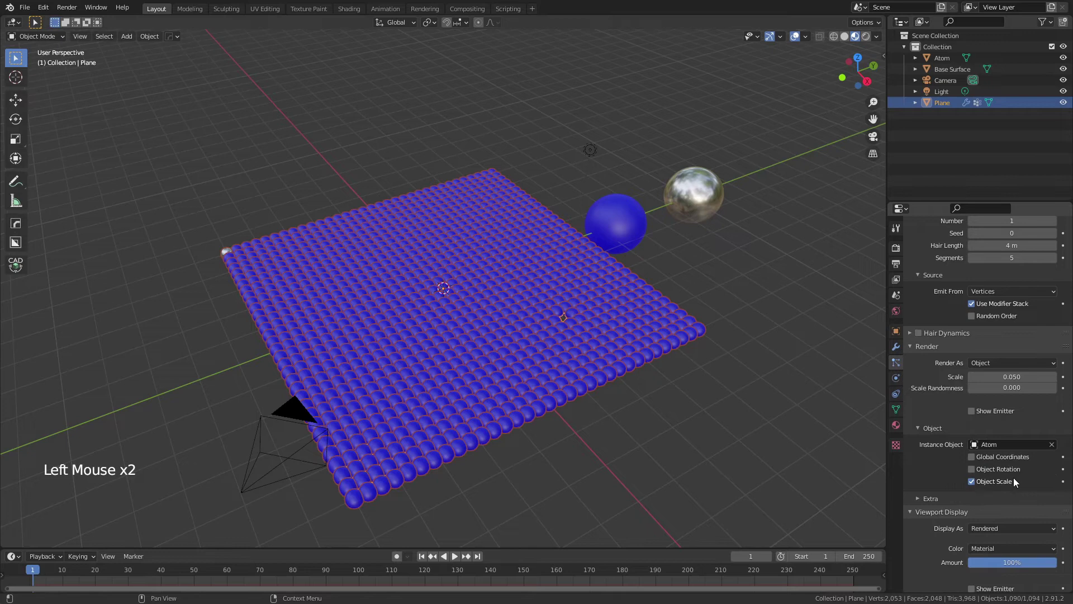
# Step: Drive the duplicate's density with Group B and enlarge the Atom sphere
pyautogui.scroll(-3)
pyautogui.click(1045, 472)
pyautogui.click(1018, 472)
pyautogui.click(695, 391)
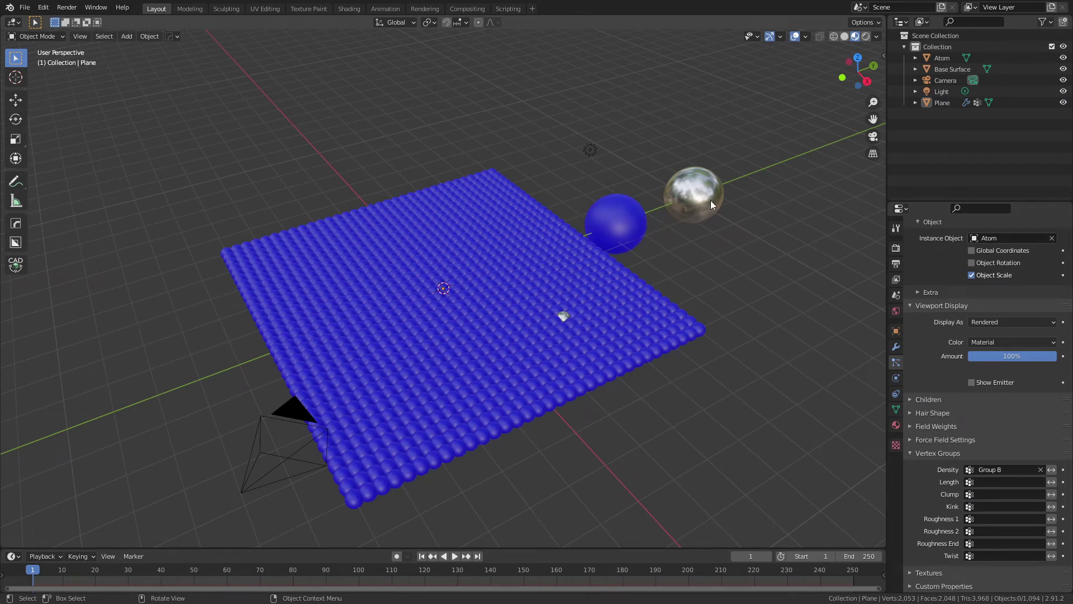
pyautogui.click(708, 189)
pyautogui.press('s')
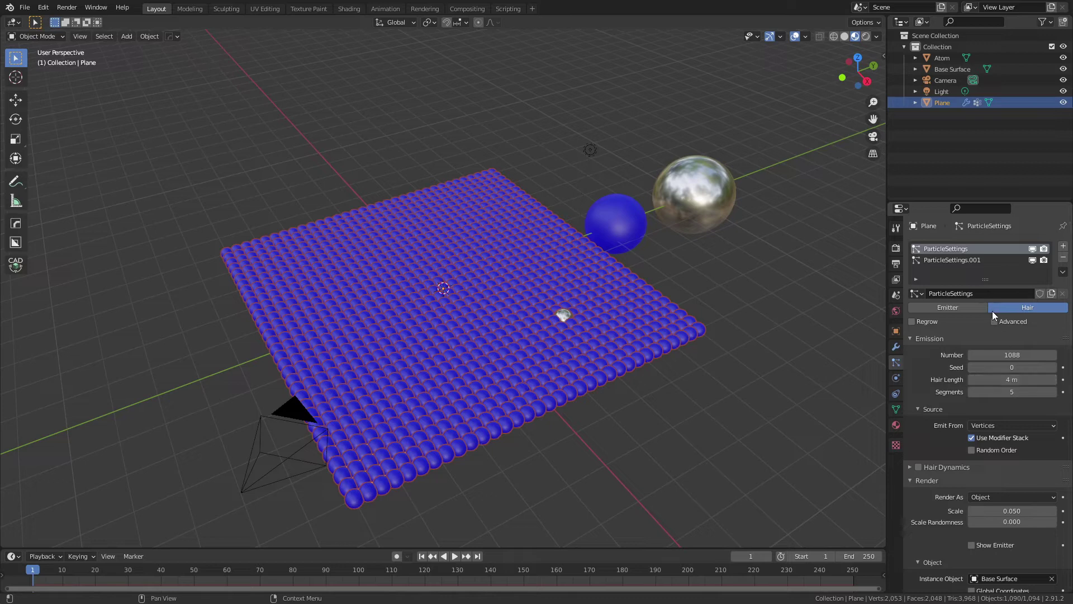
# Step: Enable advanced particle rotation and set its orientation axis to Global Z
pyautogui.click(999, 330)
pyautogui.click(925, 500)
pyautogui.click(912, 495)
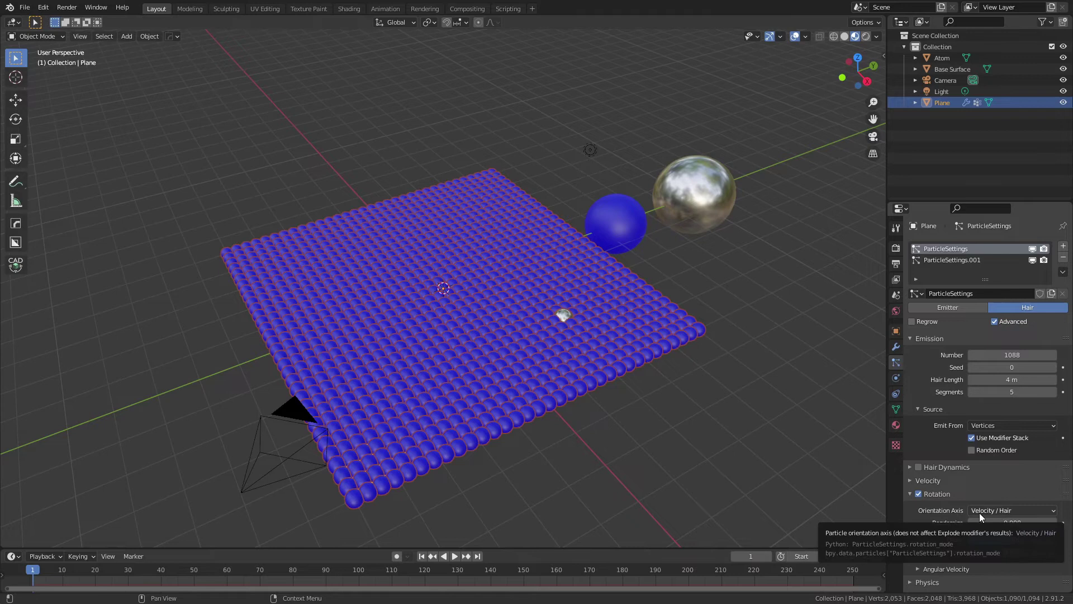
pyautogui.click(1003, 515)
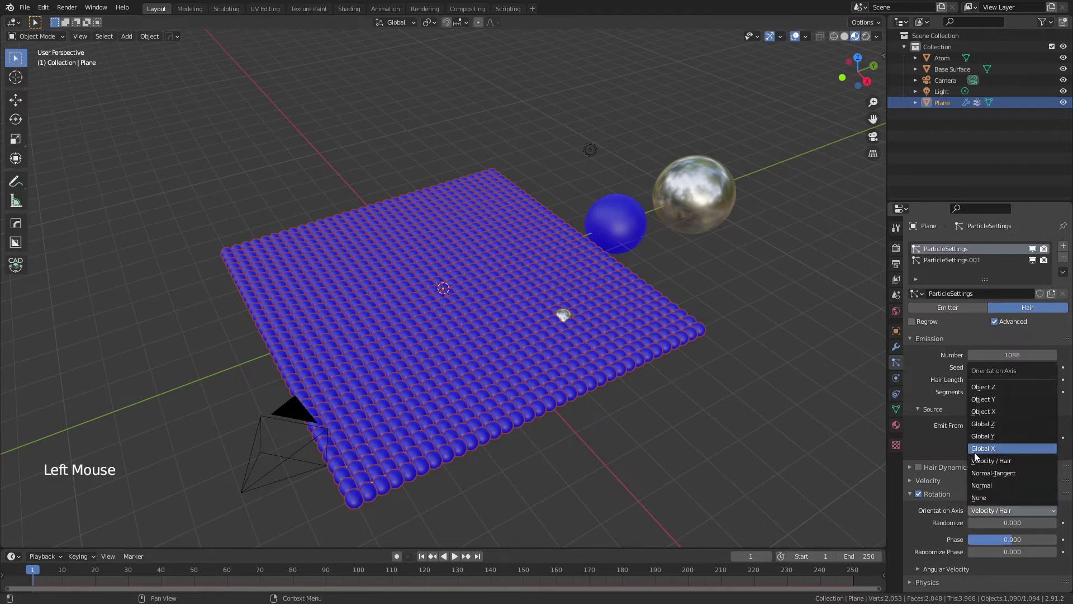
pyautogui.click(1016, 515)
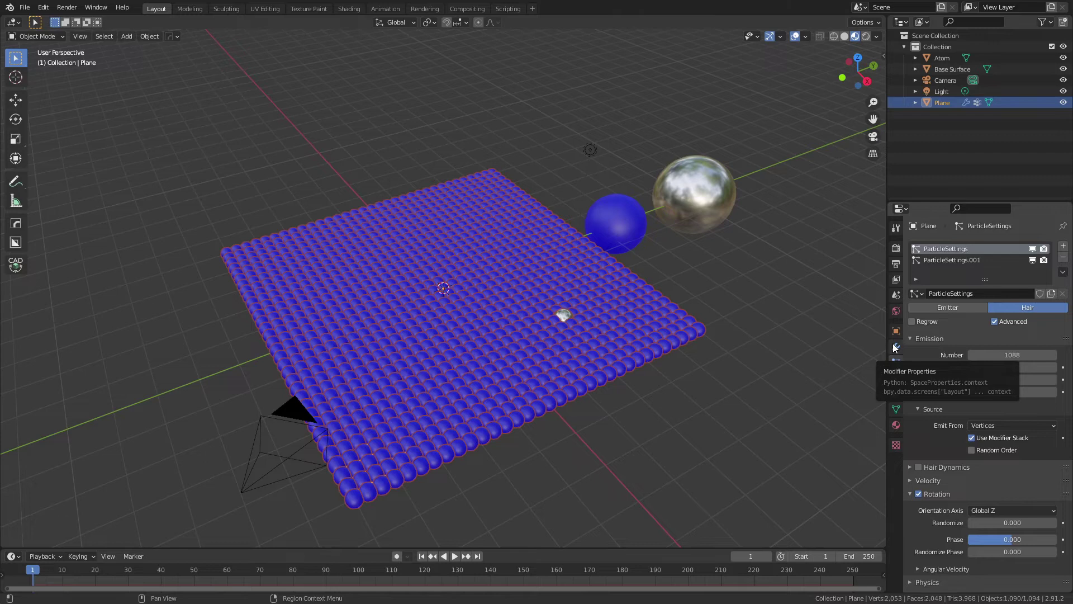
# Step: Rename the plane's particle modifiers to Base Particles and Atom Particle
pyautogui.click(895, 348)
pyautogui.click(916, 294)
pyautogui.click(912, 312)
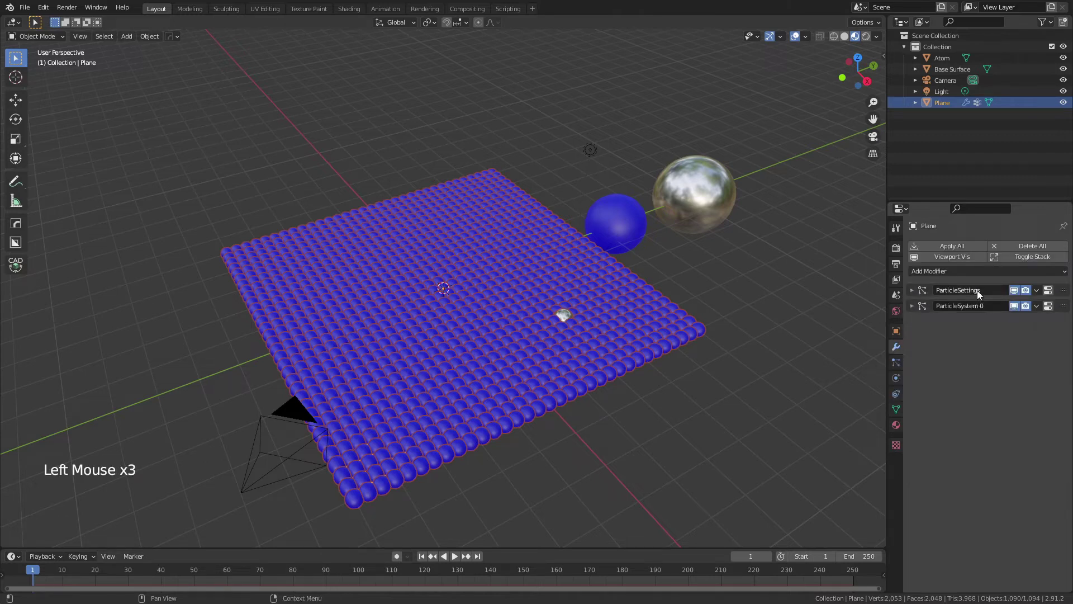
pyautogui.click(979, 295)
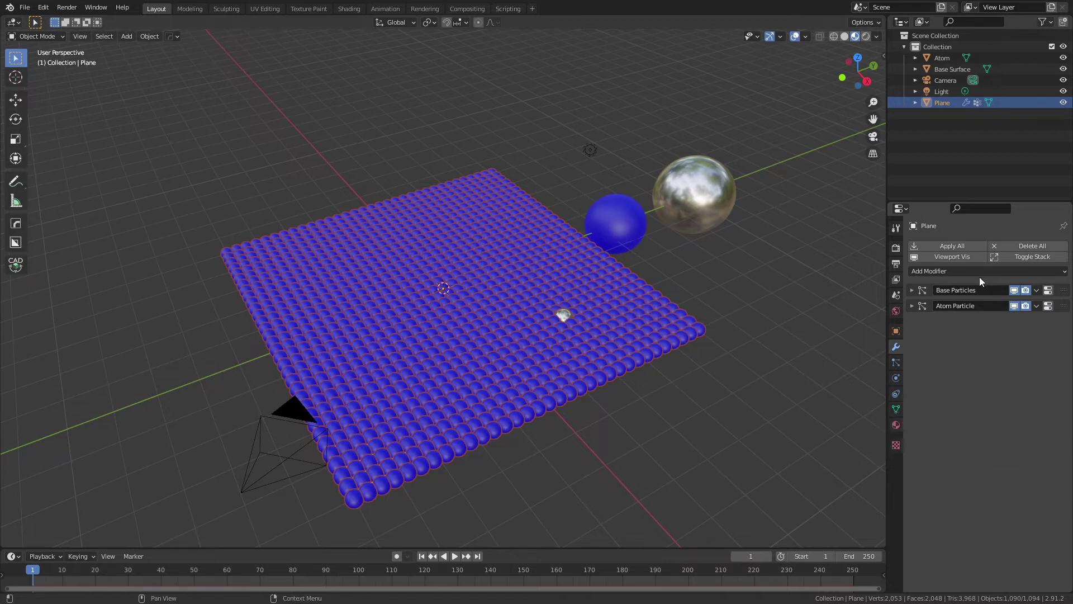
# Step: Preview the animation and move the Wave modifier above Atom Particle
pyautogui.click(975, 276)
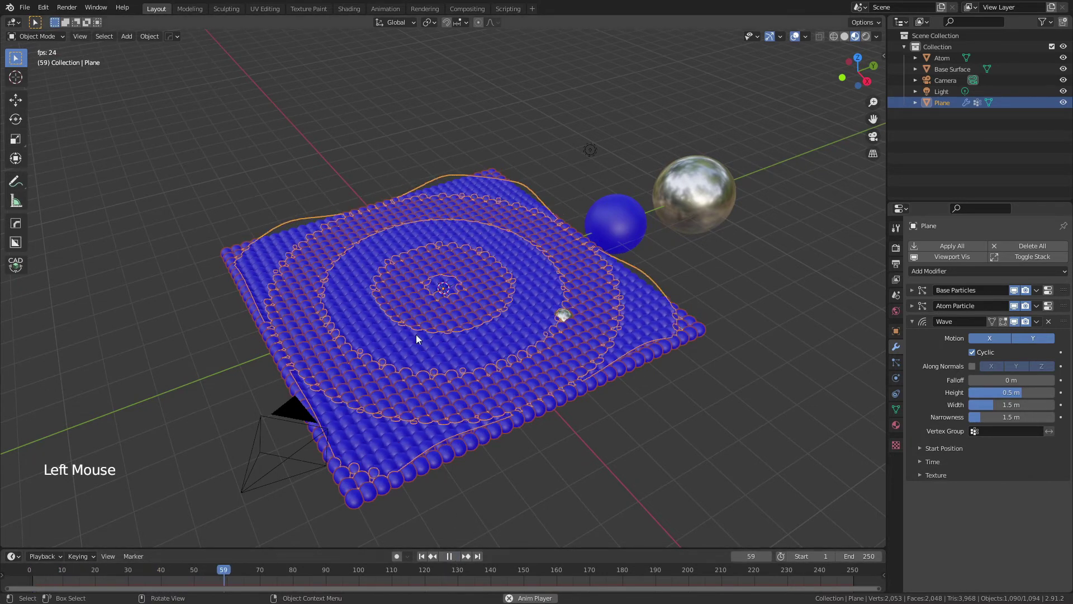
pyautogui.click(454, 564)
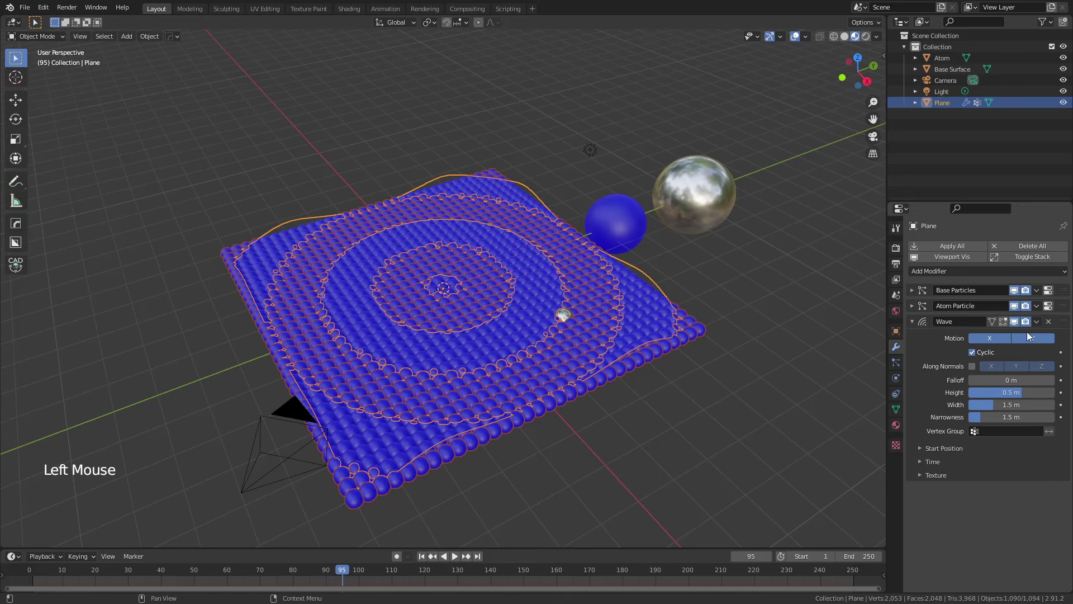
pyautogui.click(1069, 329)
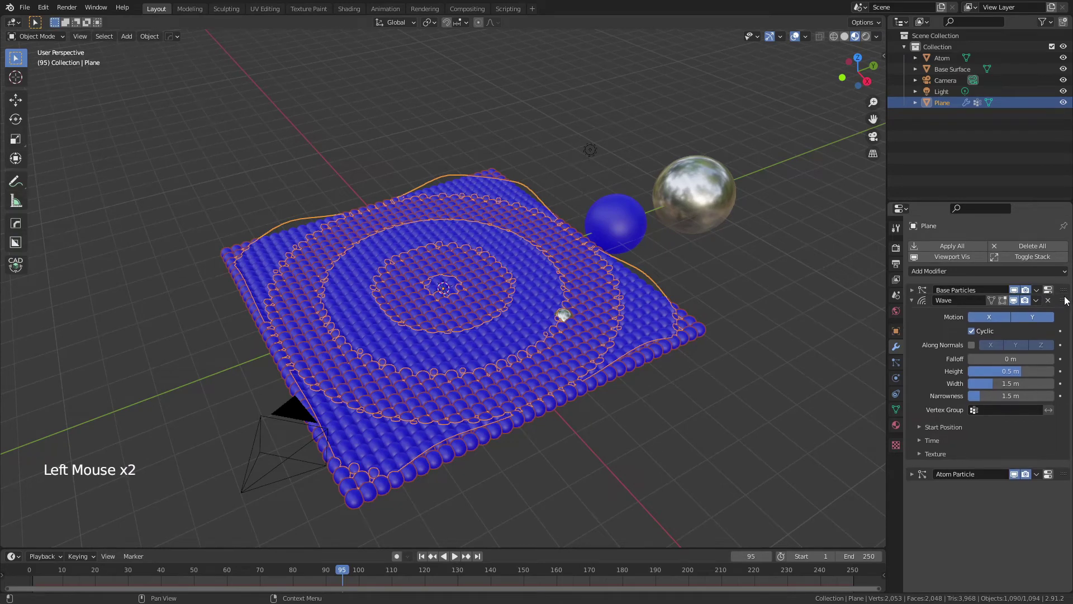
pyautogui.click(463, 557)
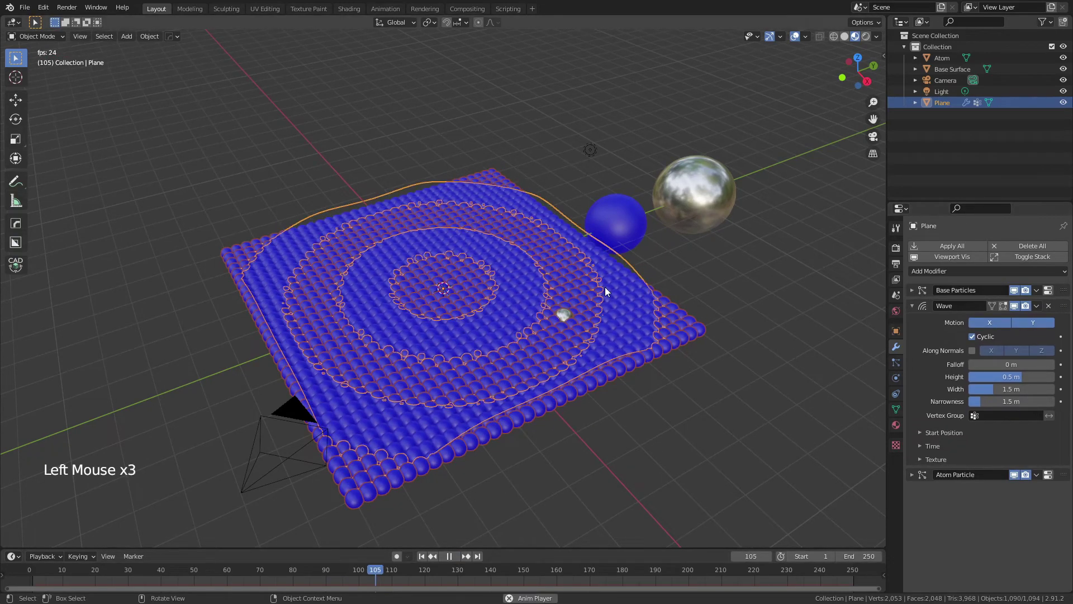
# Step: Move the Wave modifier to the top of the stack and replay the rippling spheres
pyautogui.click(660, 423)
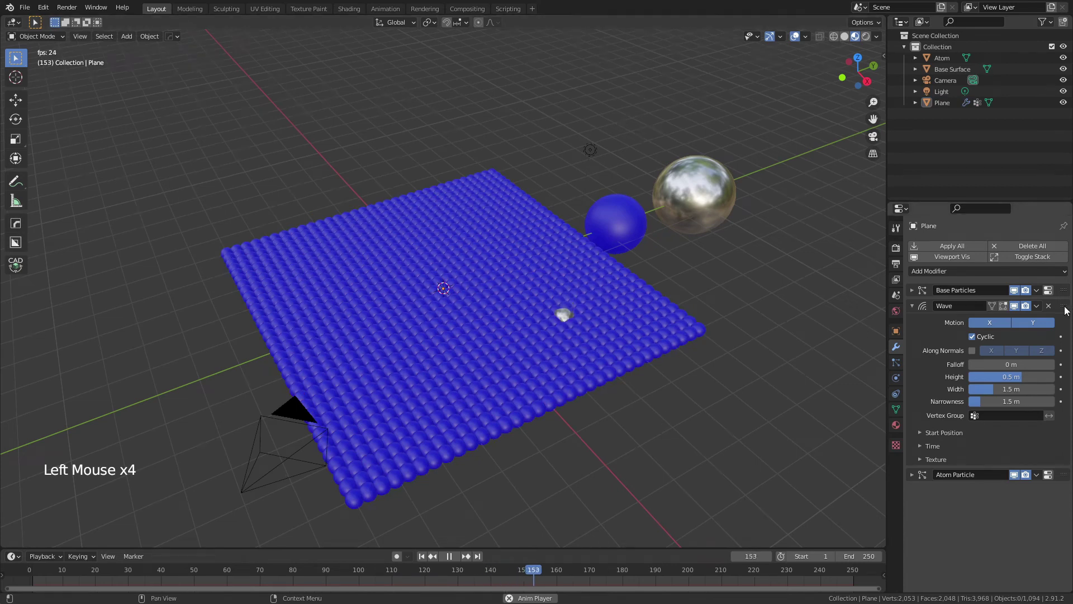
pyautogui.click(1070, 309)
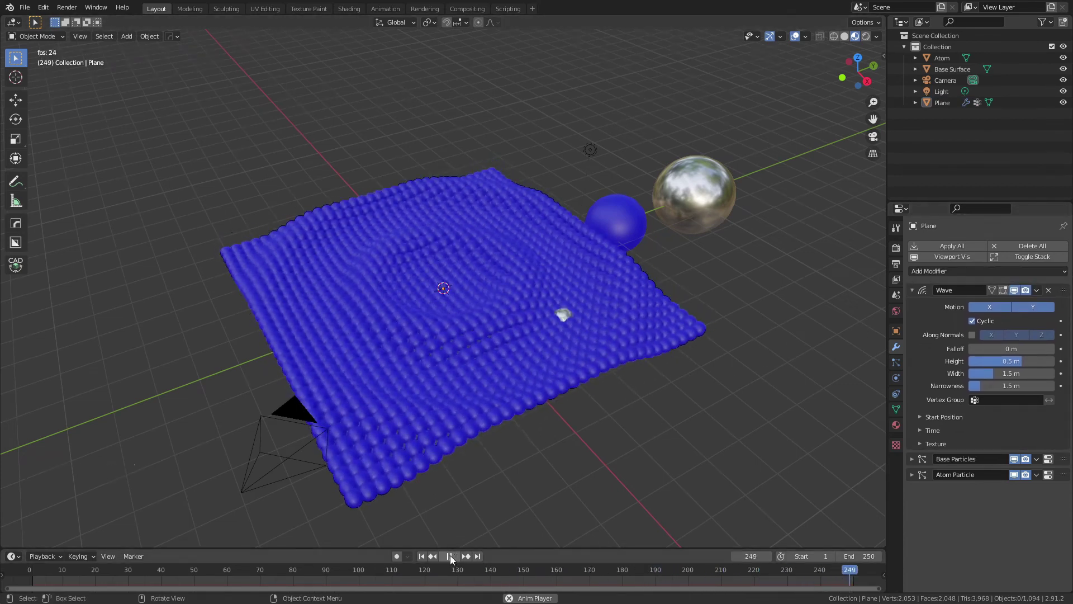
pyautogui.click(453, 558)
pyautogui.click(575, 383)
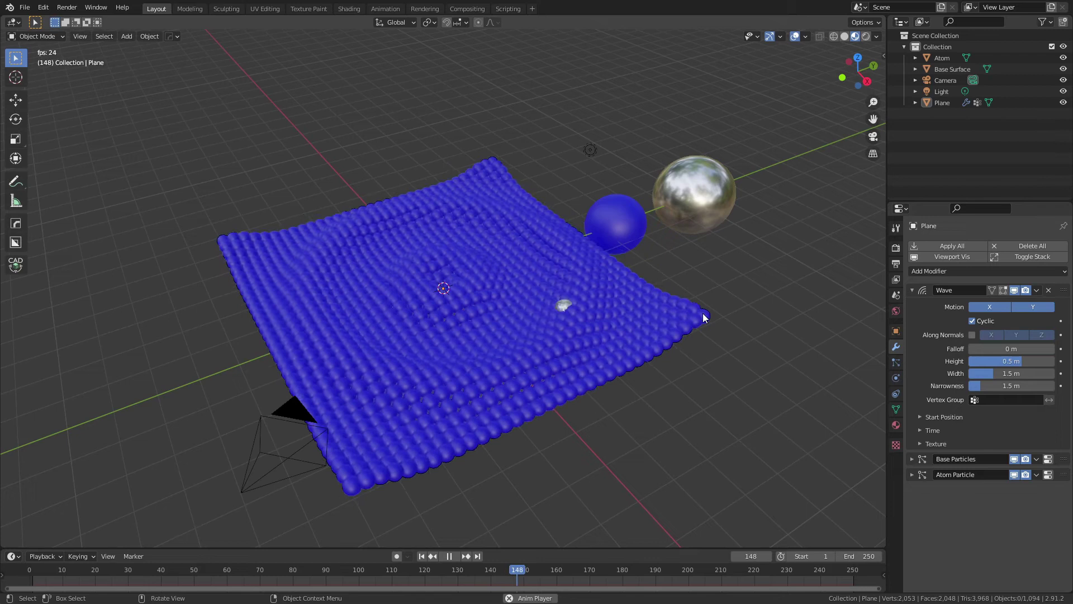
# Step: Add a Displace modifier along local Z, strength 9.6, placed above Atom Particle
pyautogui.click(914, 294)
pyautogui.click(952, 275)
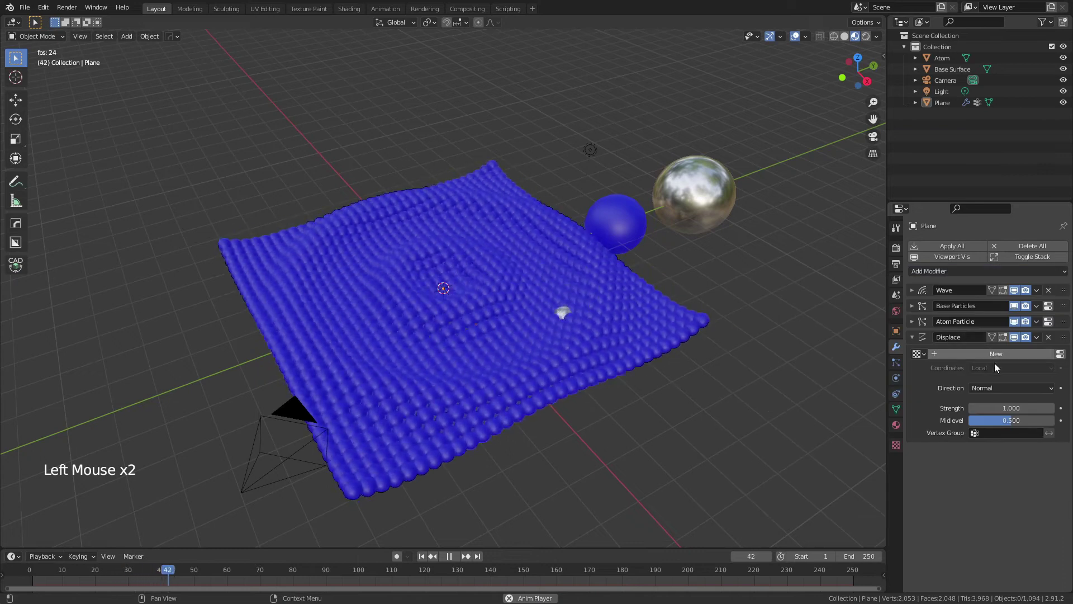
pyautogui.click(1009, 393)
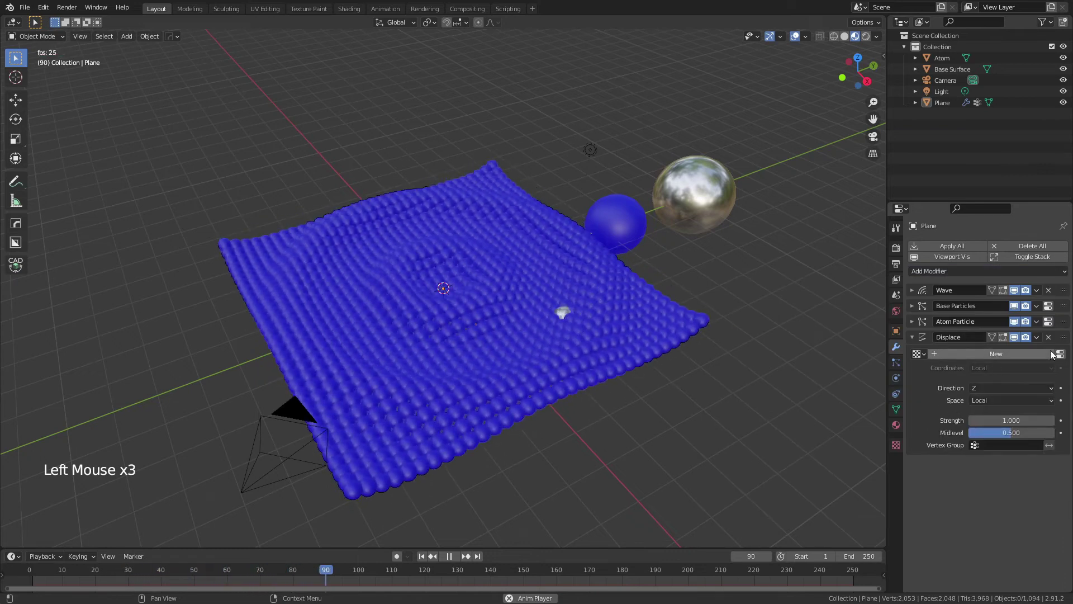
pyautogui.click(1070, 344)
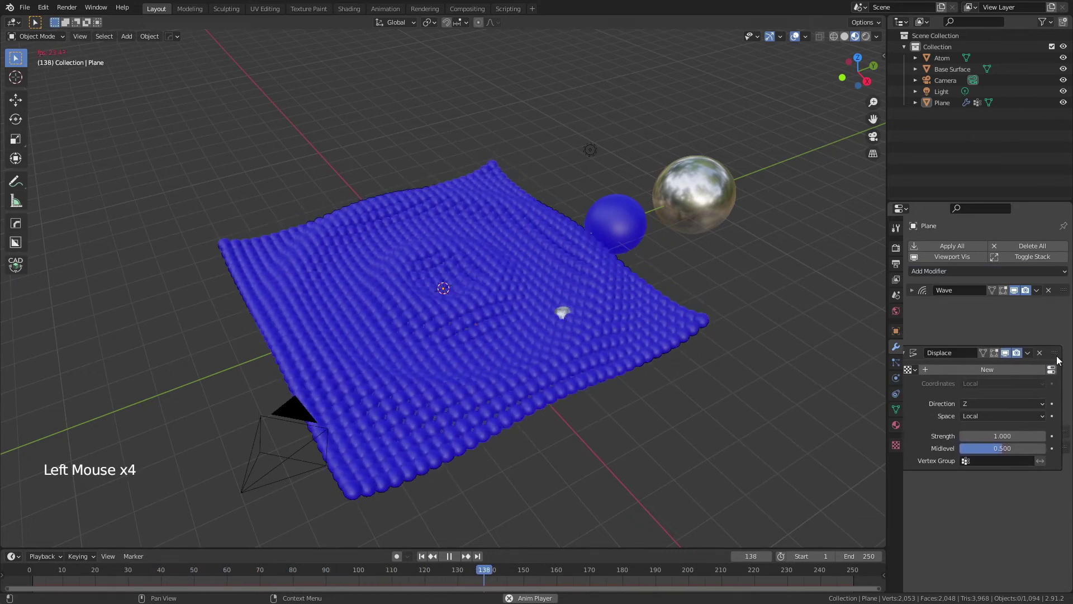
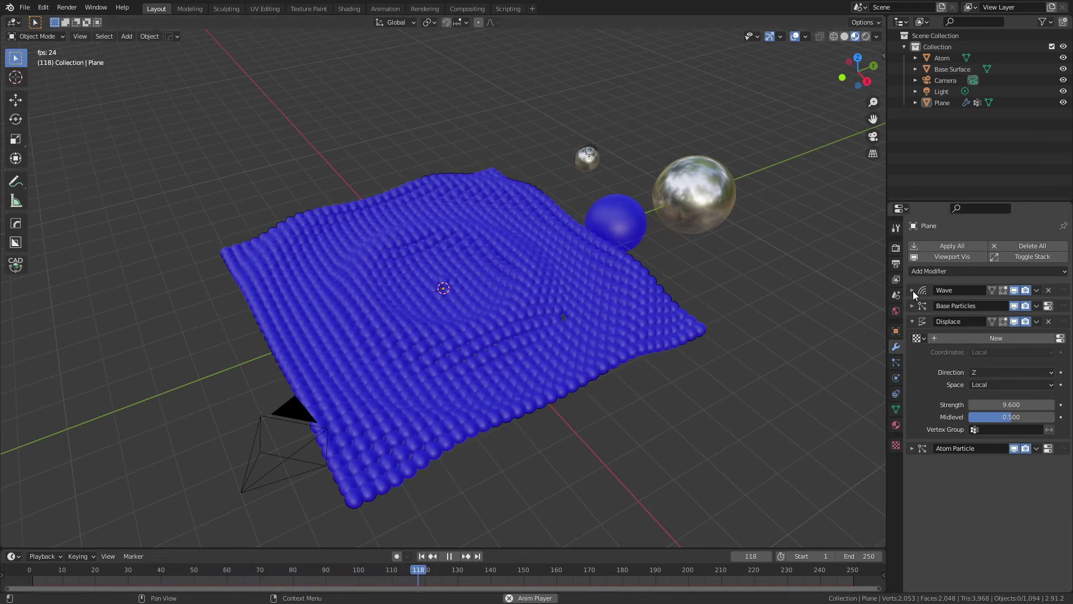
# Step: Assign vertex groups to Wave and Displace, then clear the Displace vertex group
pyautogui.click(915, 295)
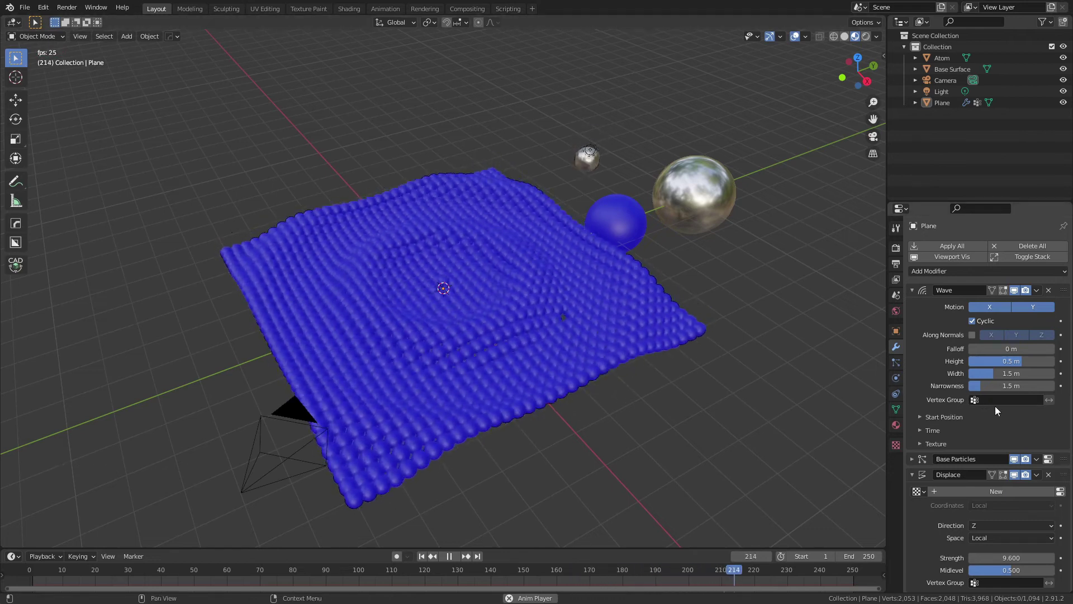
pyautogui.click(999, 404)
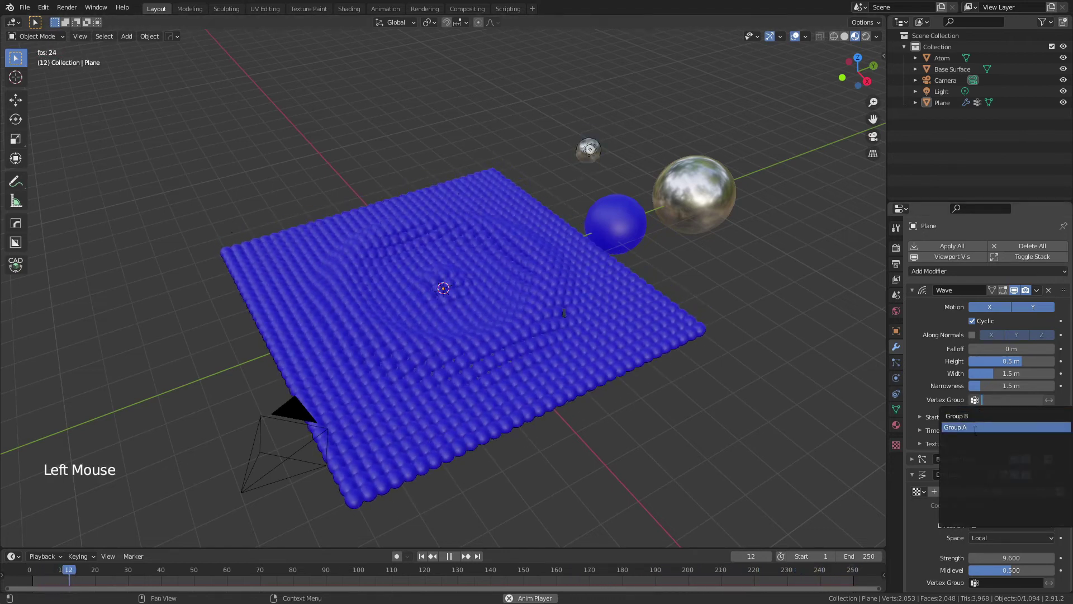
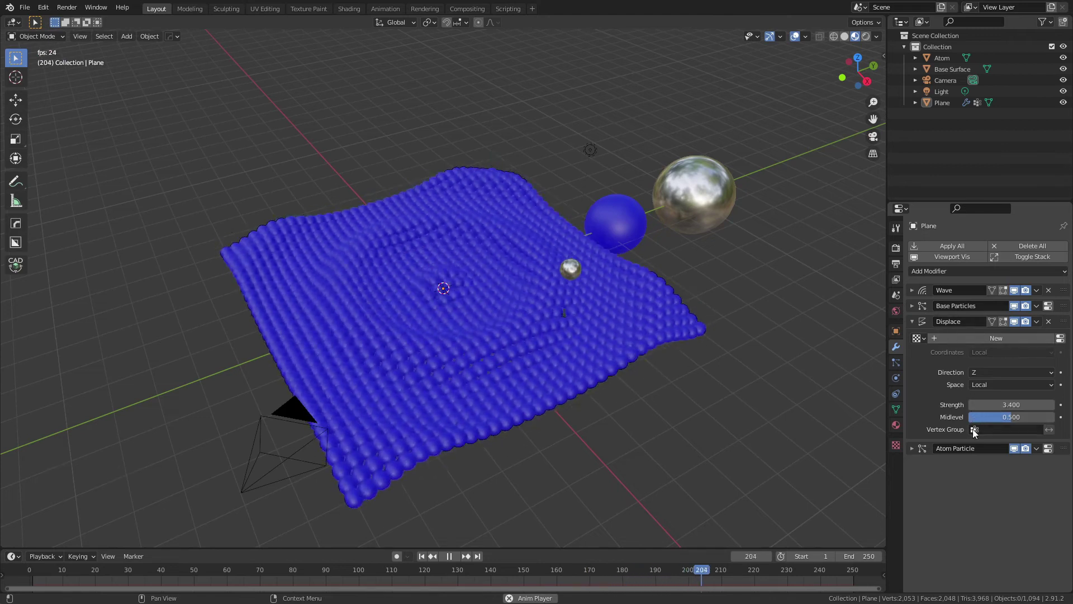
pyautogui.click(988, 433)
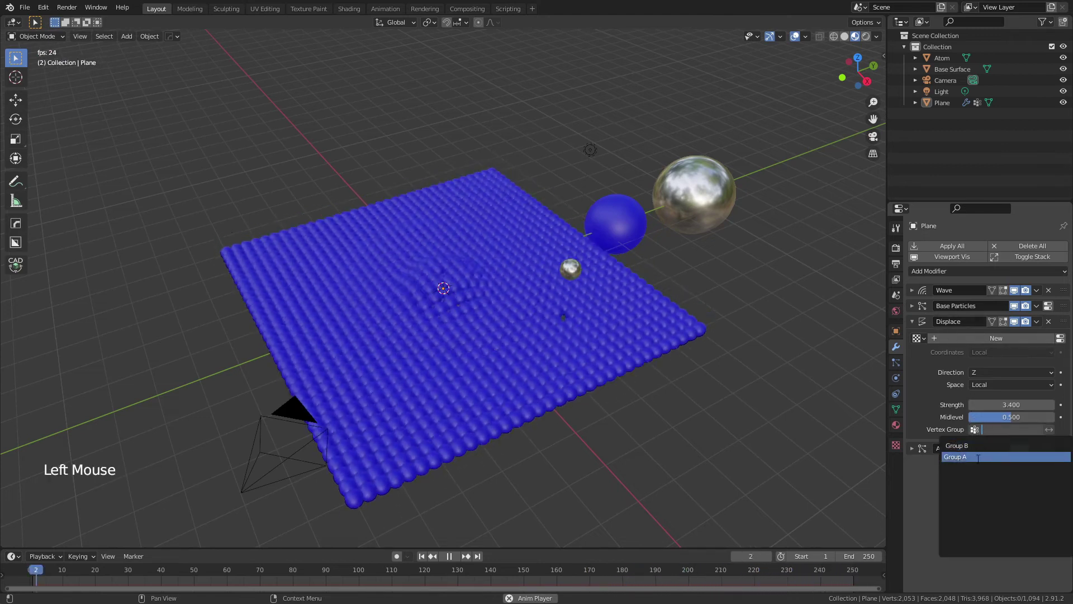
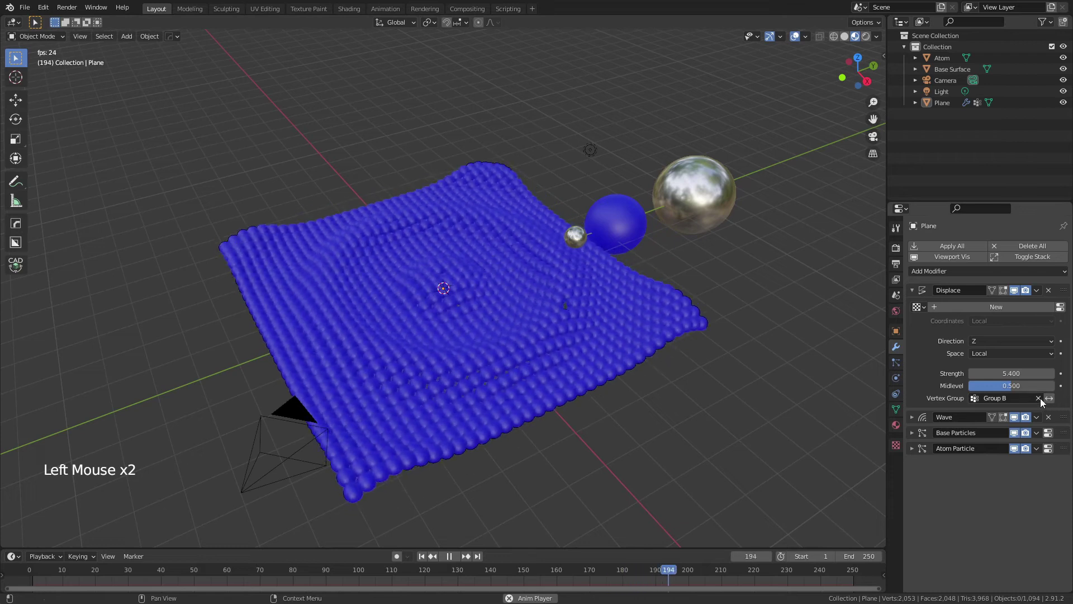
pyautogui.click(1040, 402)
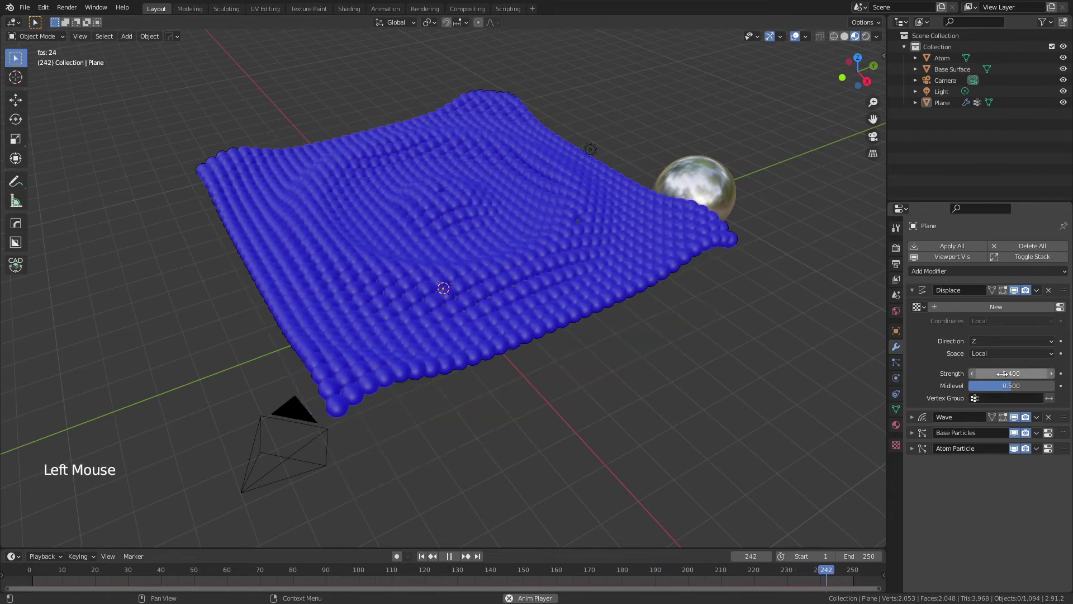